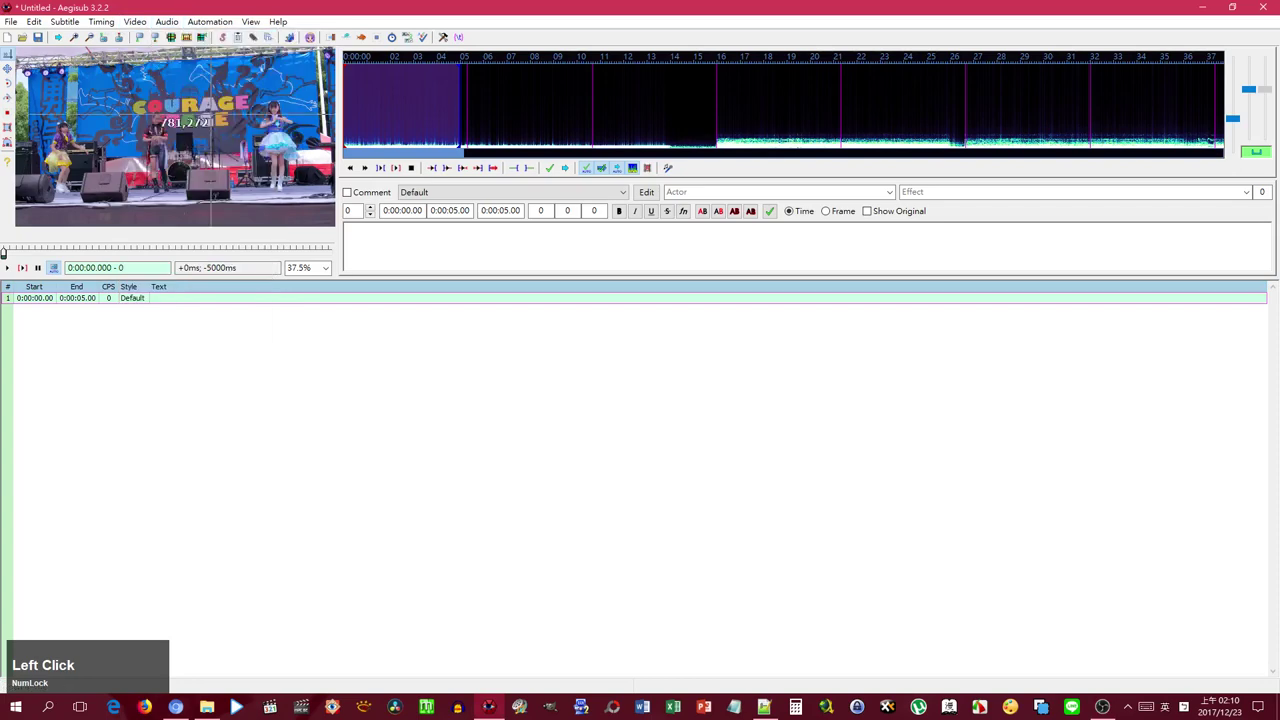
- Paste the song lyrics into the grid as subtitle lines and delete the leftover blank line at the end
{"action": "scroll", "scroll_direction": "down", "scroll_amount": 3}
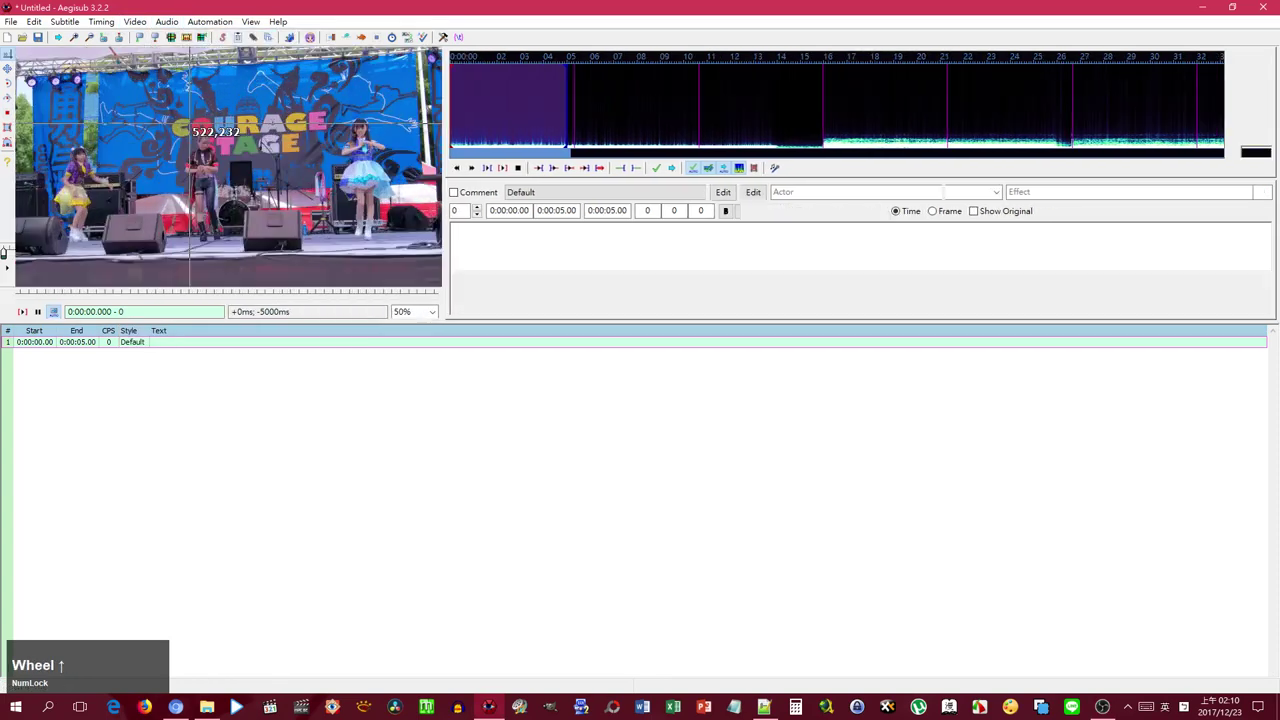
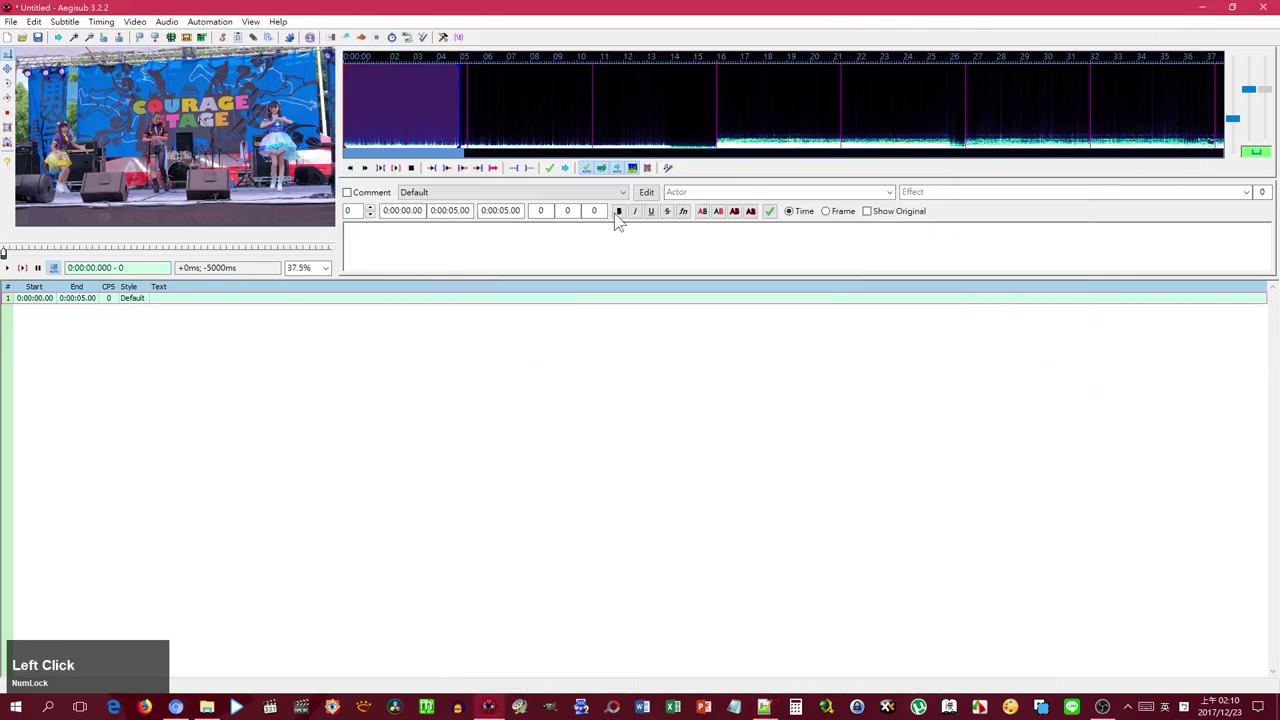
{"action": "key", "text": "ctrl+v"}
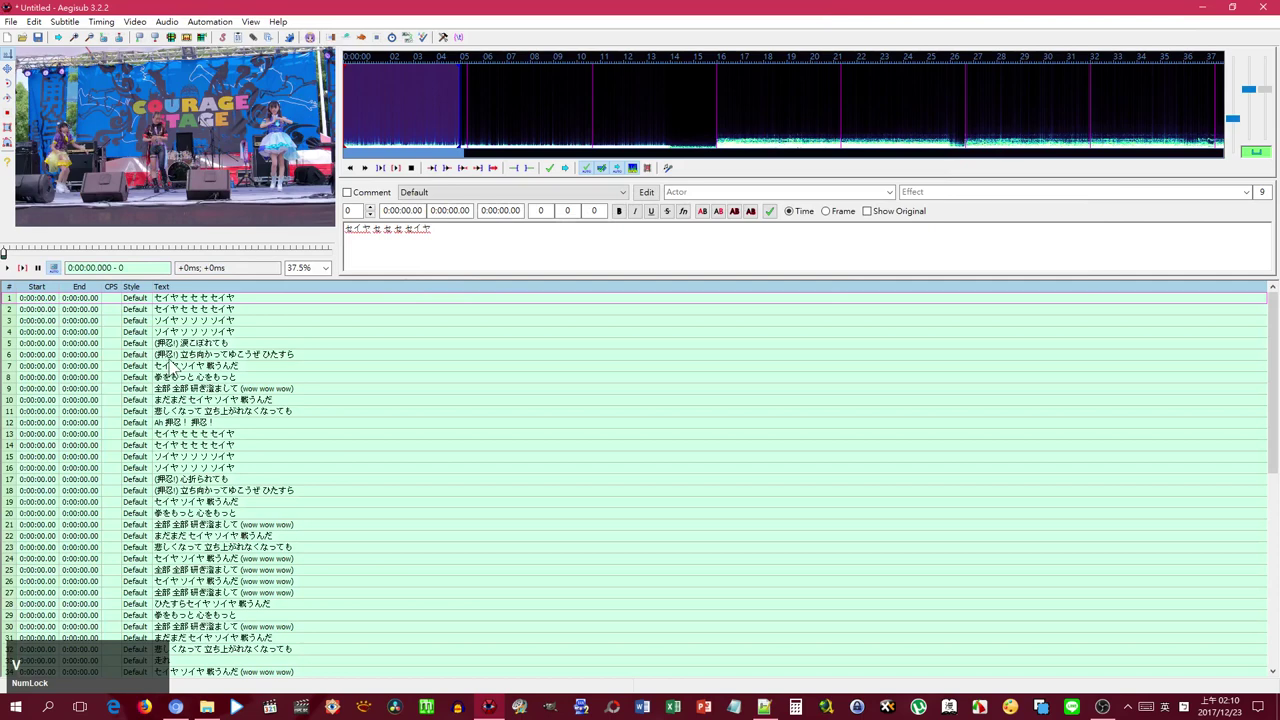
{"action": "scroll", "scroll_direction": "down", "scroll_amount": 3}
{"action": "scroll", "scroll_direction": "up", "scroll_amount": 3}
{"action": "left_click", "coordinate": [175, 615]}
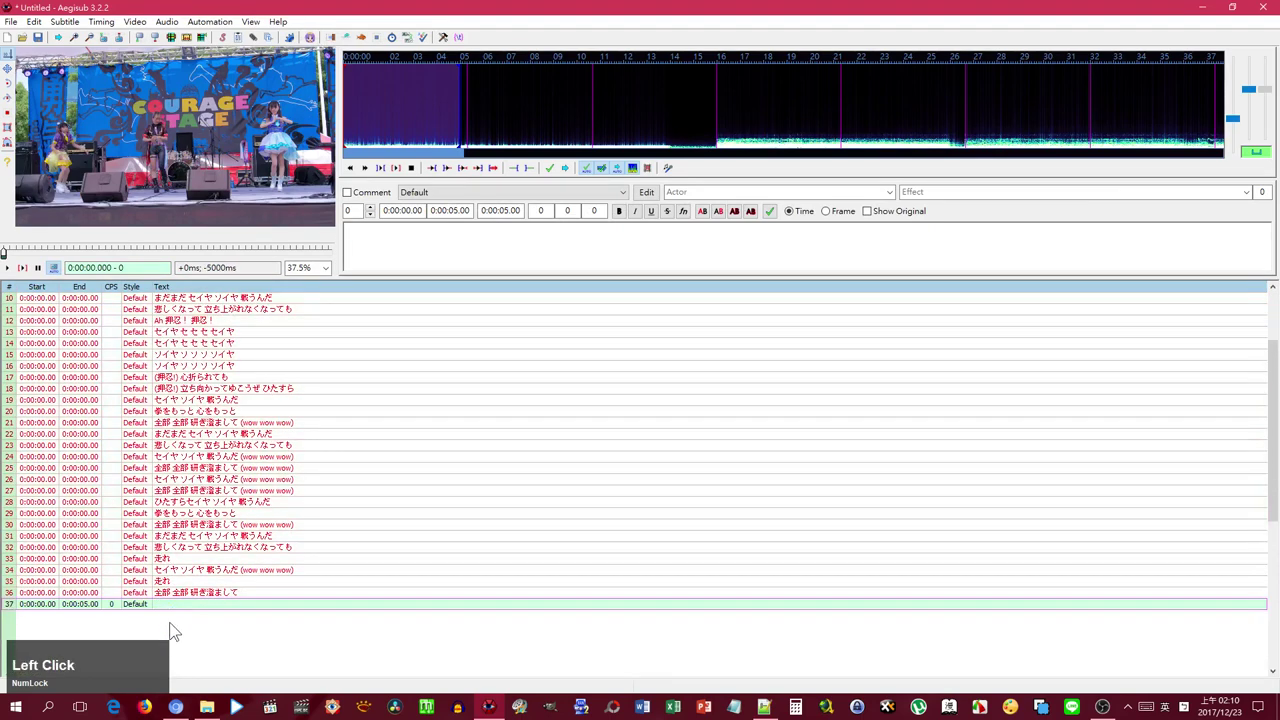
{"action": "key", "text": "Delete"}
{"action": "left_click", "coordinate": [180, 621]}
{"action": "key", "text": "Delete"}
{"action": "scroll", "scroll_direction": "up", "scroll_amount": 3}
- Insert an empty line before the first lyric line for the instrumental intro
{"action": "right_click", "coordinate": [153, 313]}
{"action": "left_click", "coordinate": [160, 319]}
{"action": "right_click", "coordinate": [132, 298]}
{"action": "left_click", "coordinate": [144, 315]}
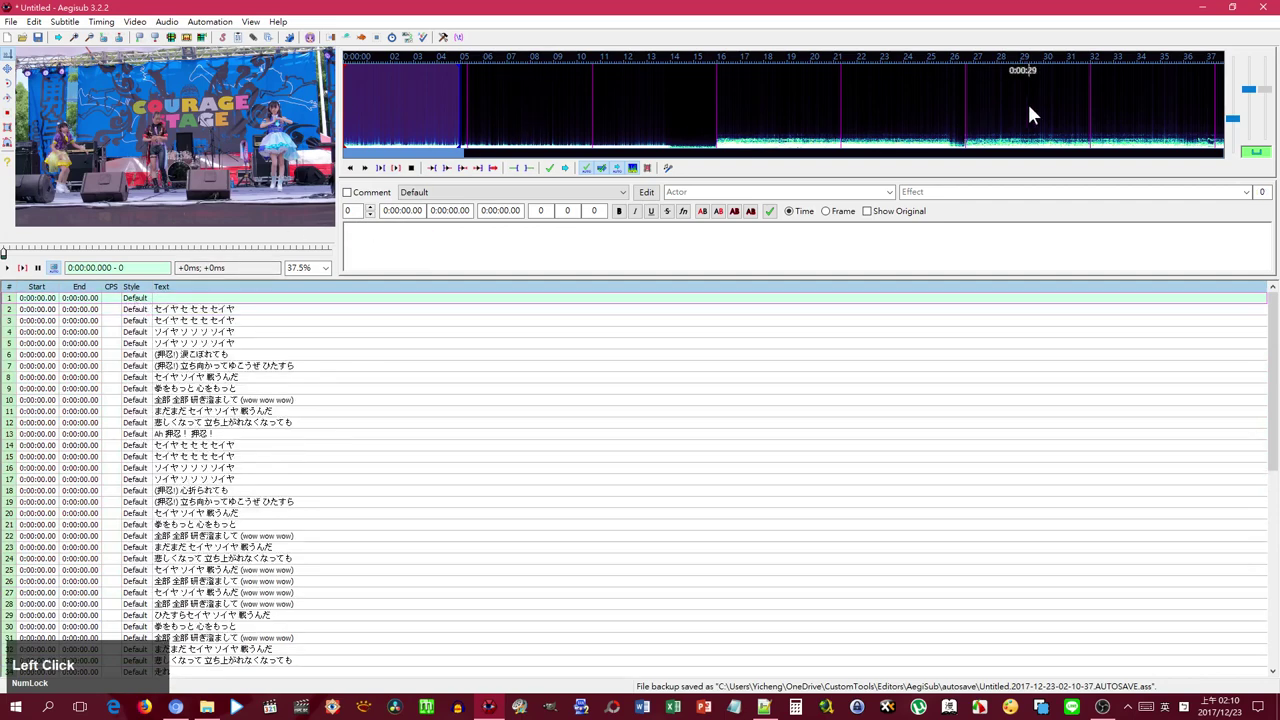
- Mark the empty intro line in the audio spectrum with its start settled at 0:00:36.68
{"action": "right_click", "coordinate": [1198, 123]}
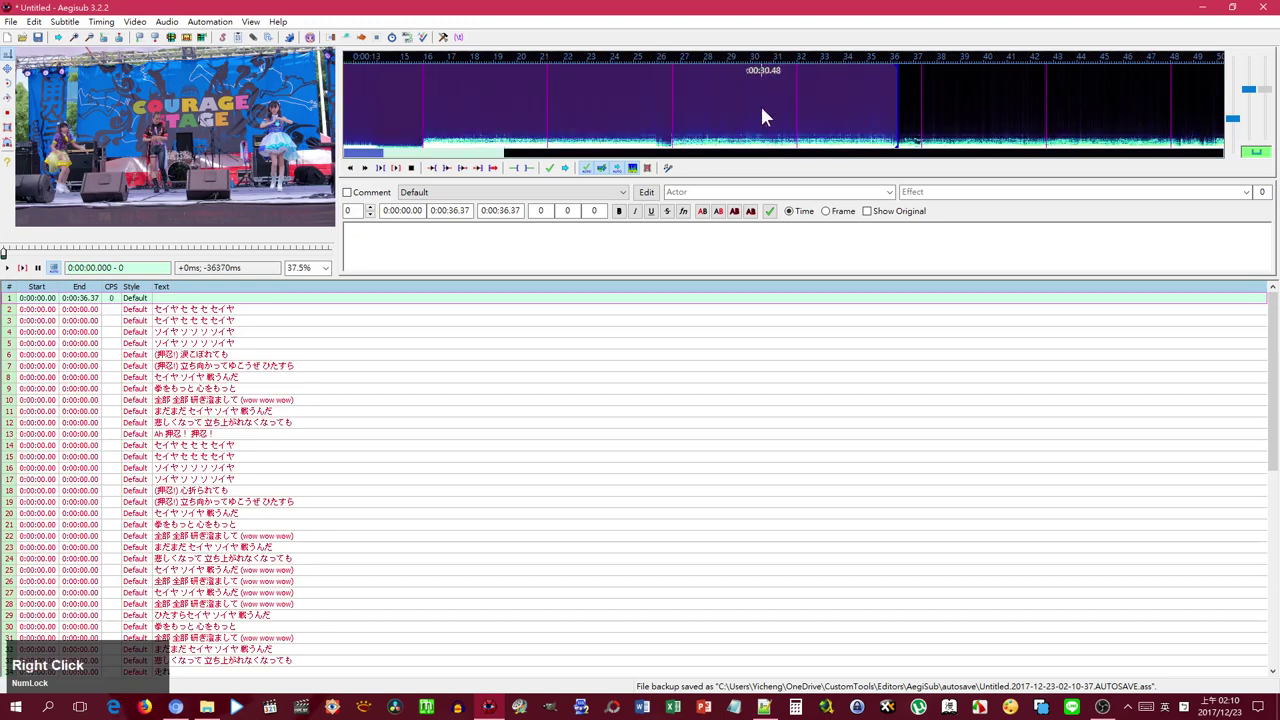
{"action": "left_click", "coordinate": [760, 116]}
{"action": "key", "text": "space"}
{"action": "right_click", "coordinate": [1087, 126]}
{"action": "key", "text": "space"}
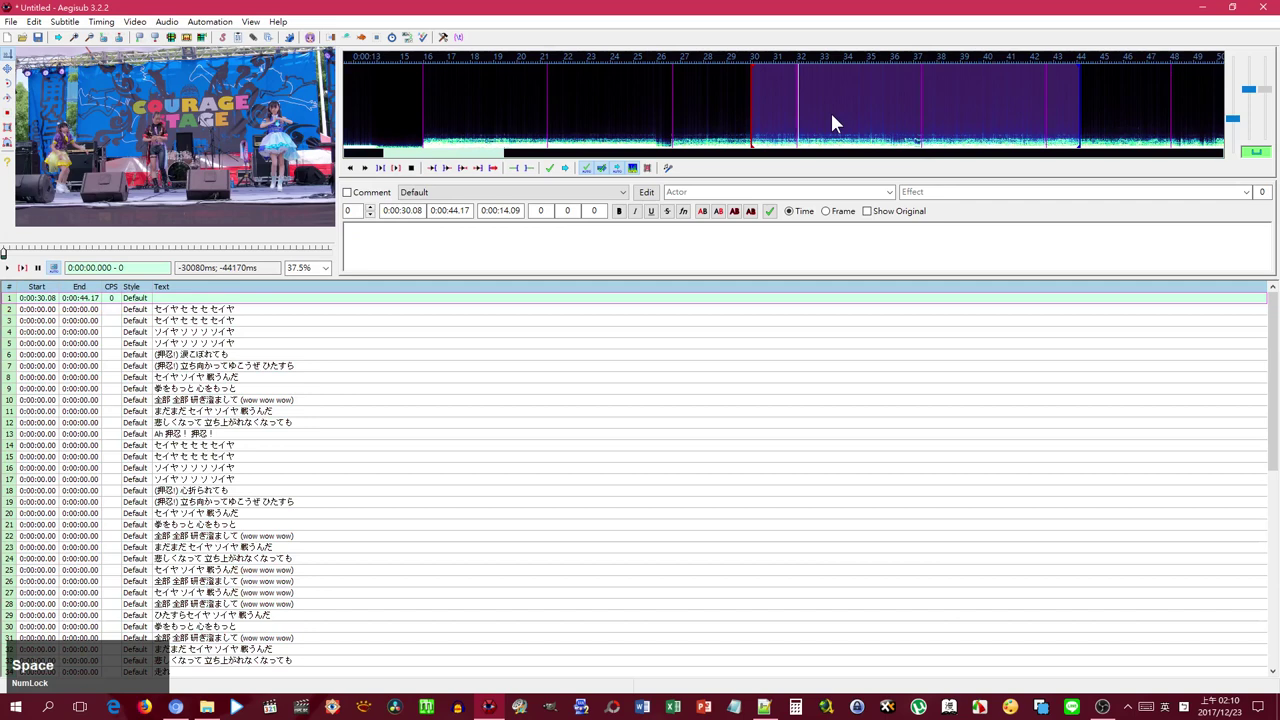
{"action": "left_click", "coordinate": [912, 104]}
{"action": "key", "text": "space"}
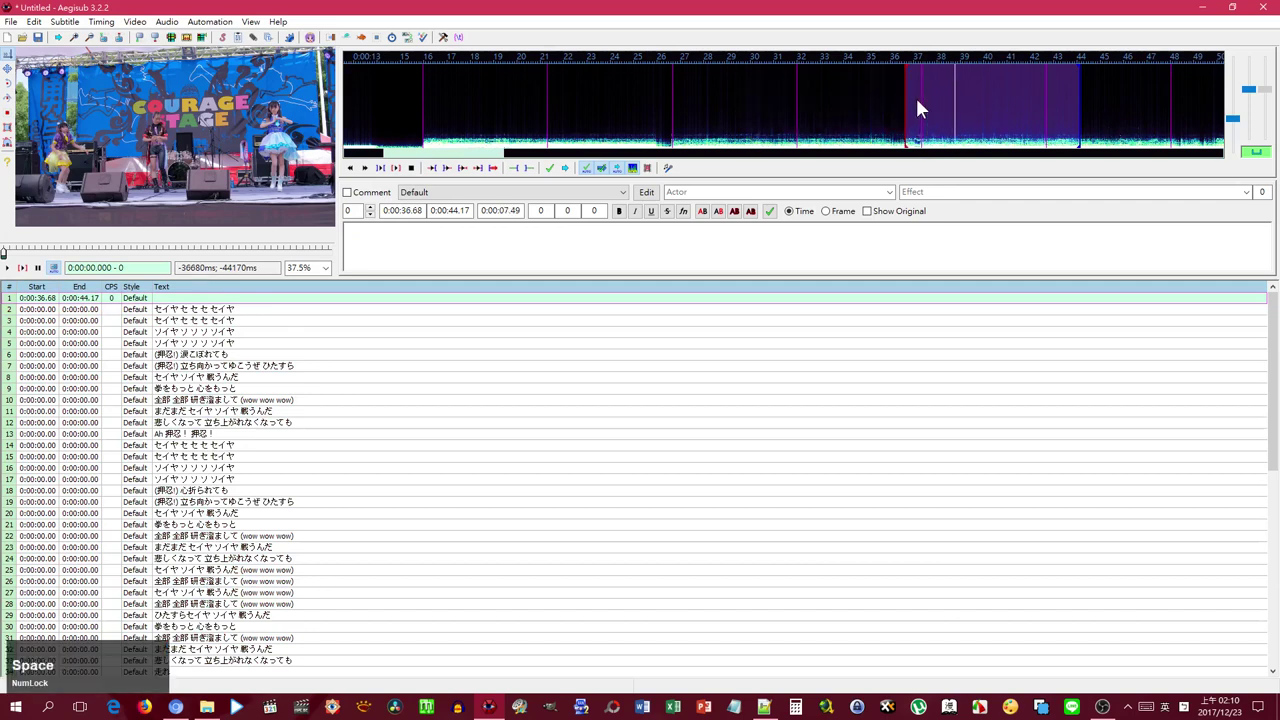
- Set the intro line's end at 0:00:50.82, commit it and move on to the first lyric line
{"action": "right_click", "coordinate": [1219, 129]}
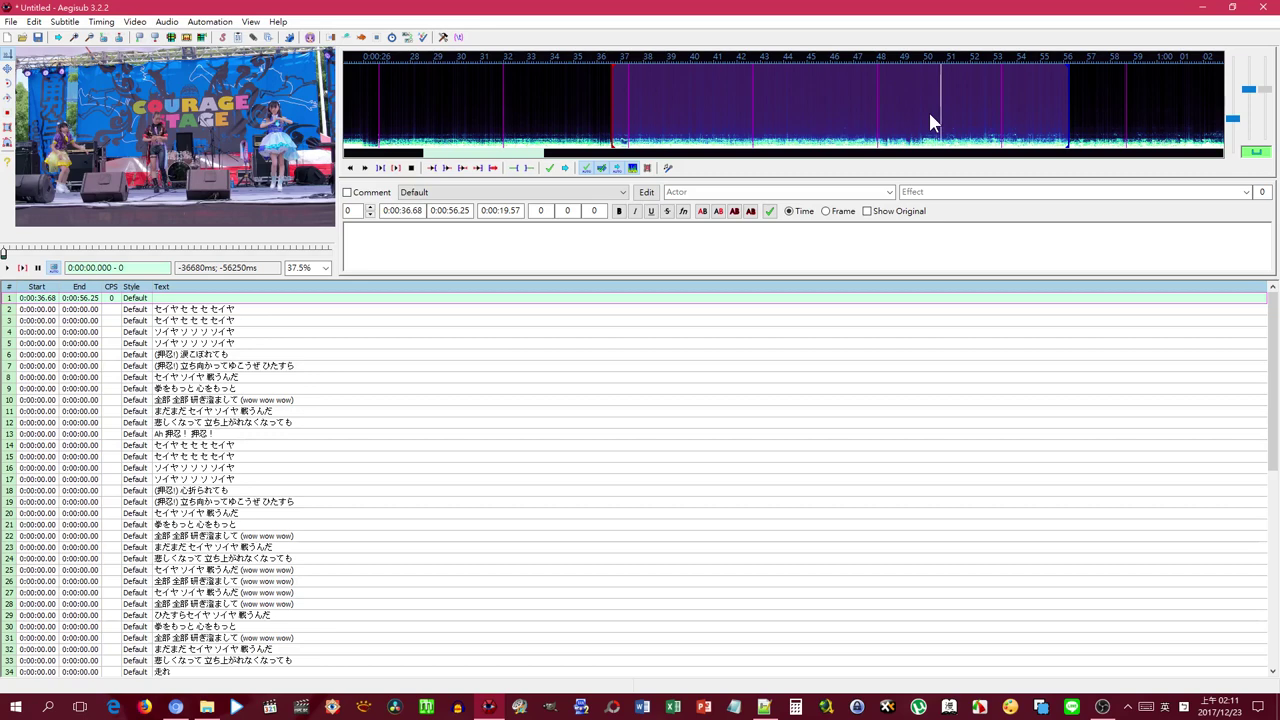
{"action": "right_click", "coordinate": [949, 119]}
{"action": "key", "text": "space"}
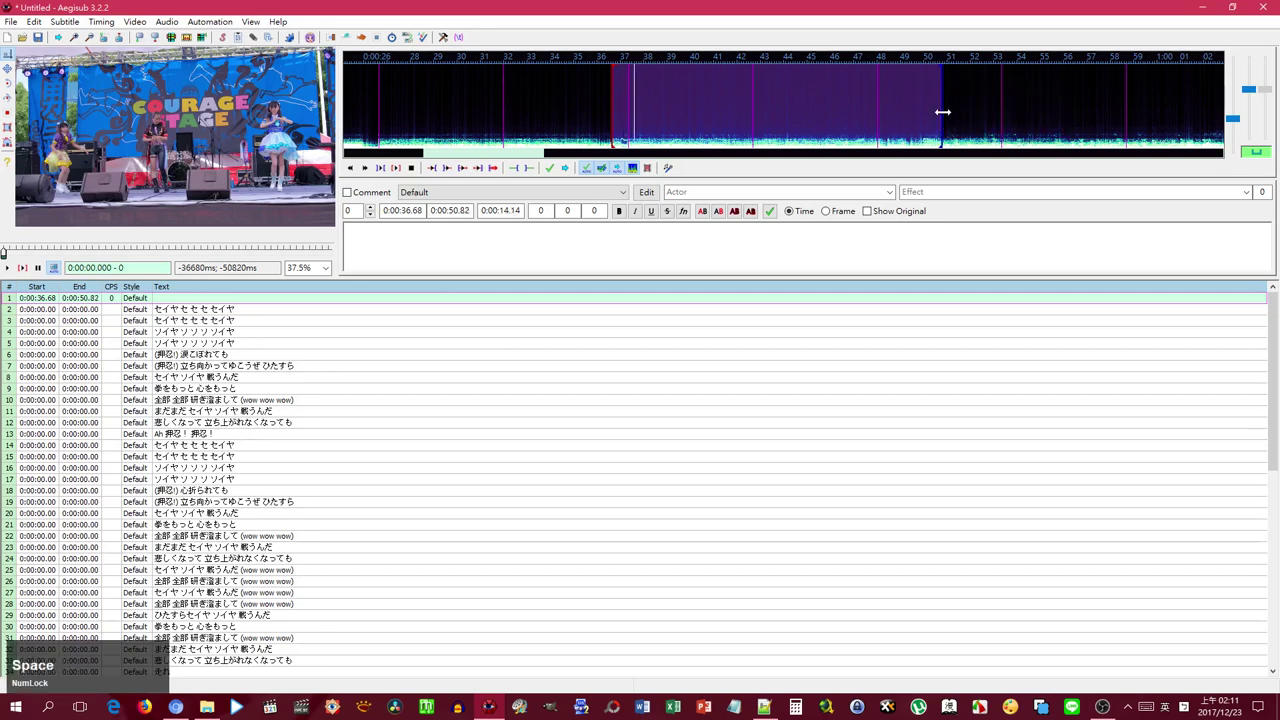
{"action": "key", "text": "Return"}
{"action": "key", "text": "space"}
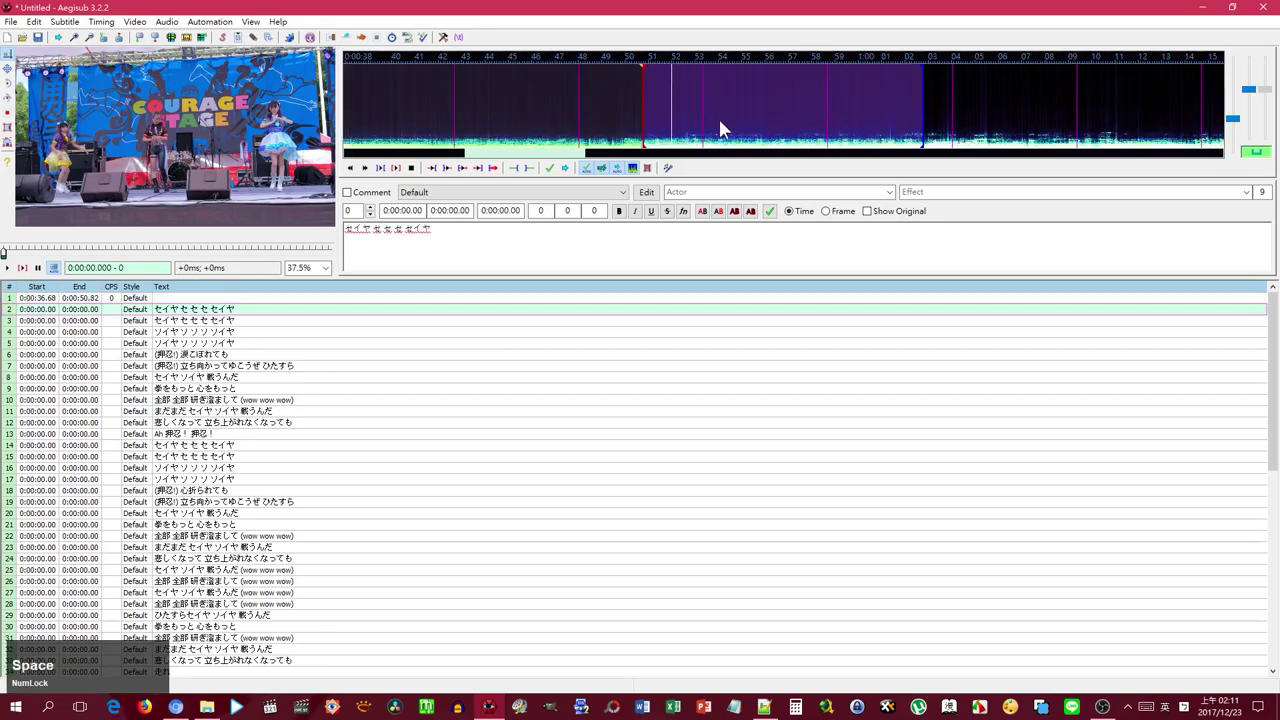
- Time lyric lines 2, 3 and 4 back to back, setting each end in the spectrum and committing
{"action": "right_click", "coordinate": [711, 121]}
{"action": "key", "text": "Return"}
{"action": "key", "text": "space"}
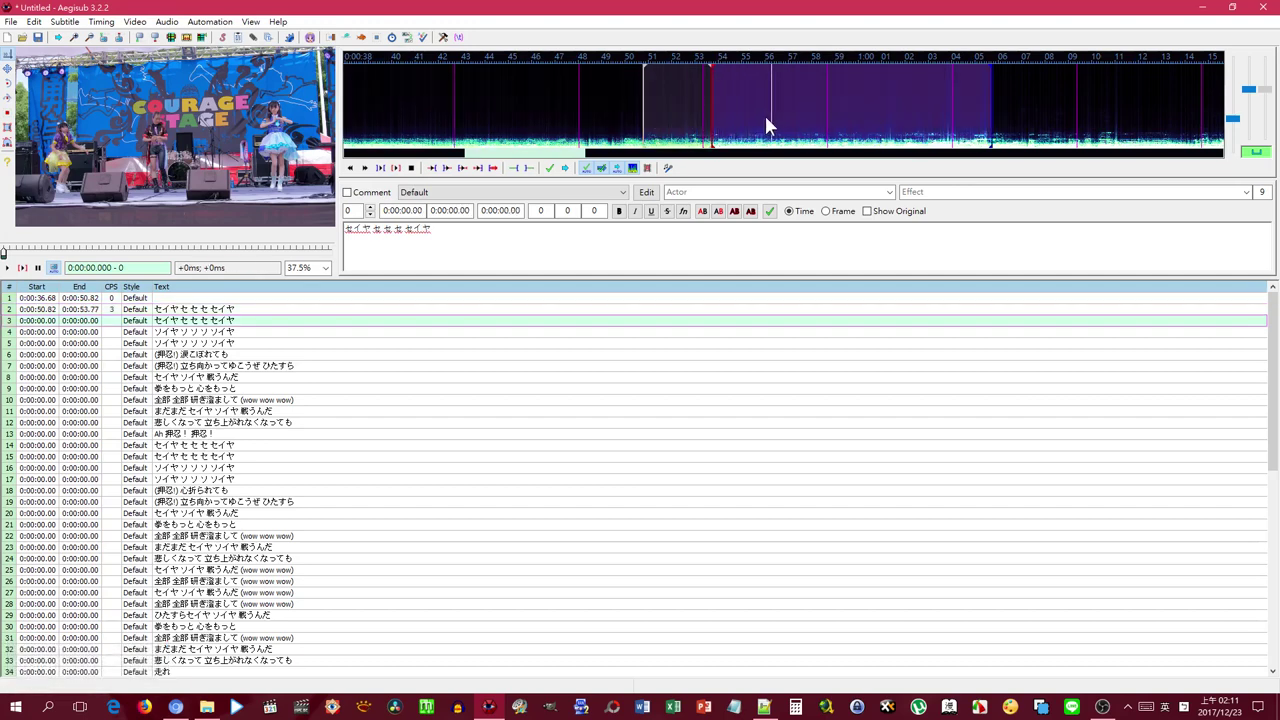
{"action": "right_click", "coordinate": [772, 124]}
{"action": "key", "text": "Return"}
{"action": "key", "text": "space"}
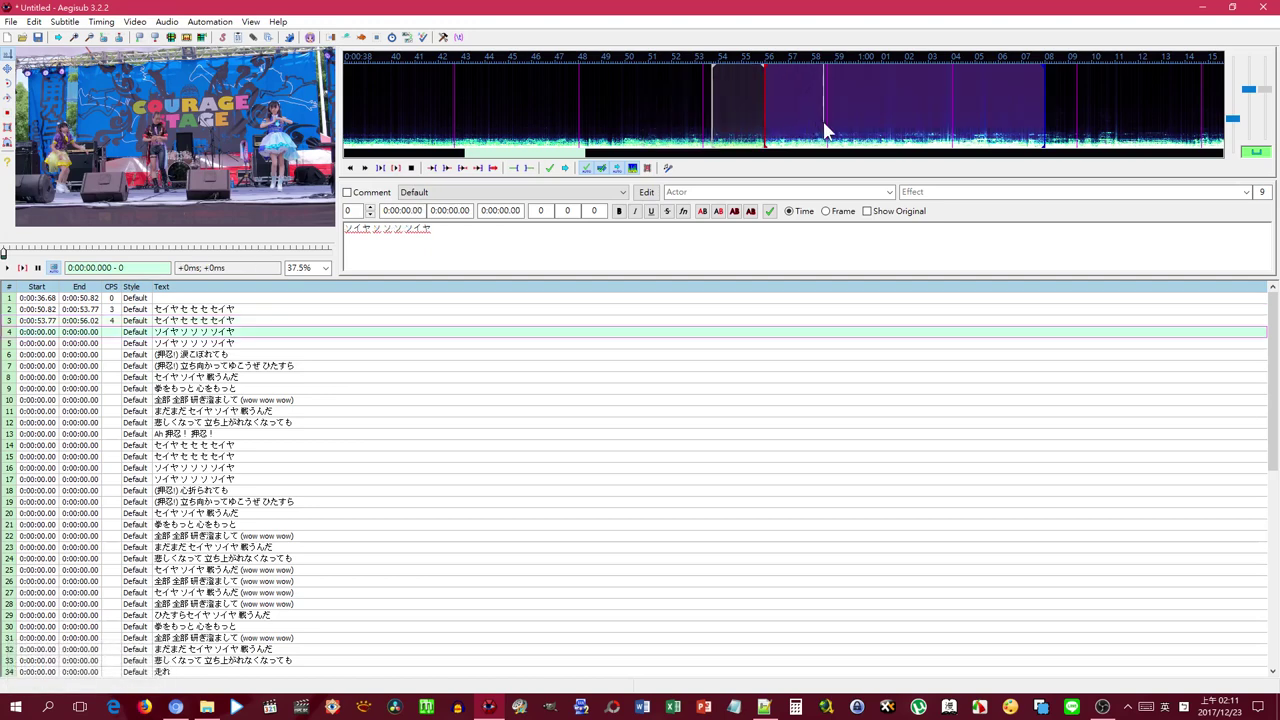
{"action": "right_click", "coordinate": [828, 128]}
{"action": "key", "text": "Return"}
{"action": "key", "text": "space"}
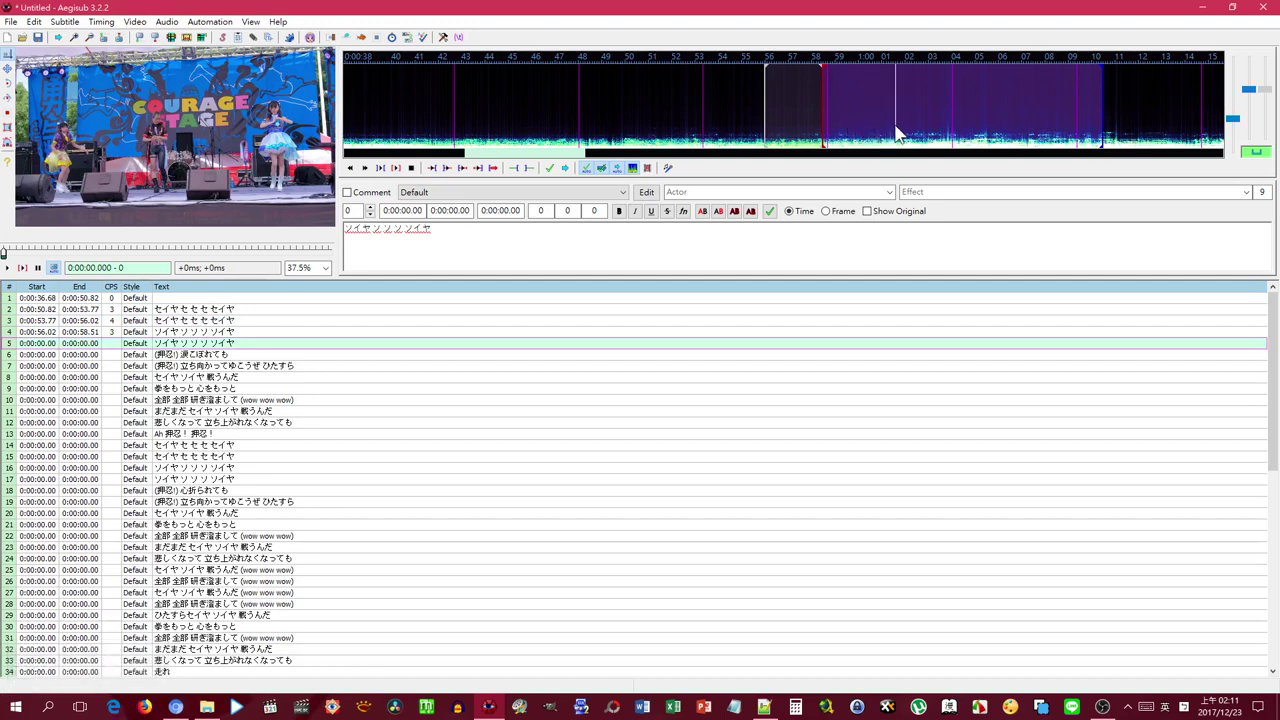
- Time lines 5, 6 and 7 consecutively, ending at 0:01:14.80, and preview the audio for line 8
{"action": "right_click", "coordinate": [905, 126]}
{"action": "key", "text": "Return"}
{"action": "key", "text": "space"}
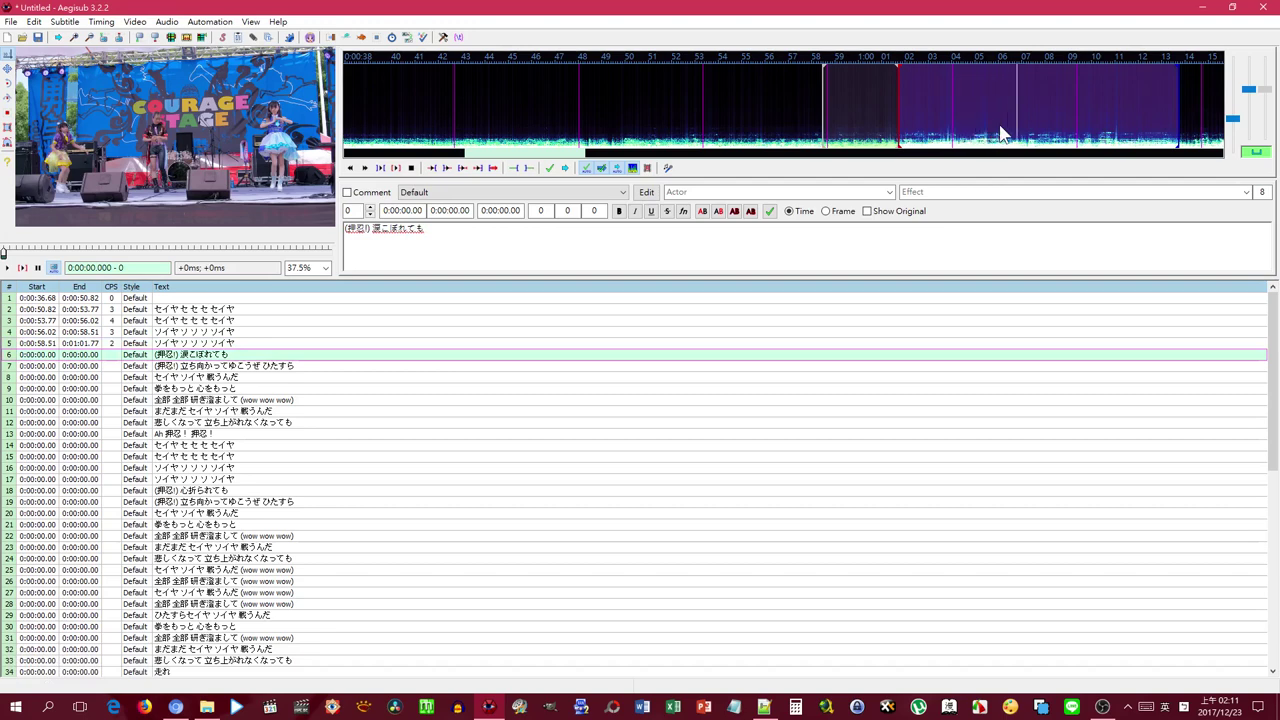
{"action": "right_click", "coordinate": [1026, 125]}
{"action": "key", "text": "Return"}
{"action": "key", "text": "space"}
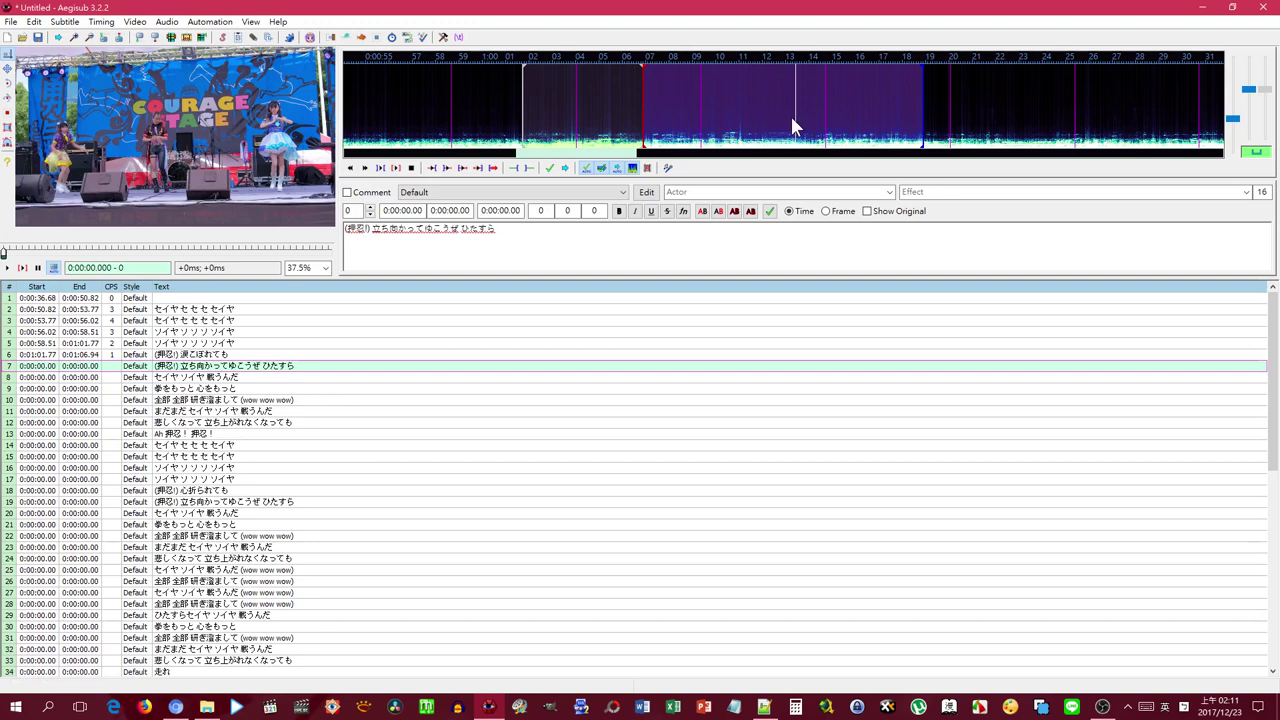
{"action": "right_click", "coordinate": [833, 123]}
{"action": "key", "text": "Return"}
{"action": "key", "text": "space"}
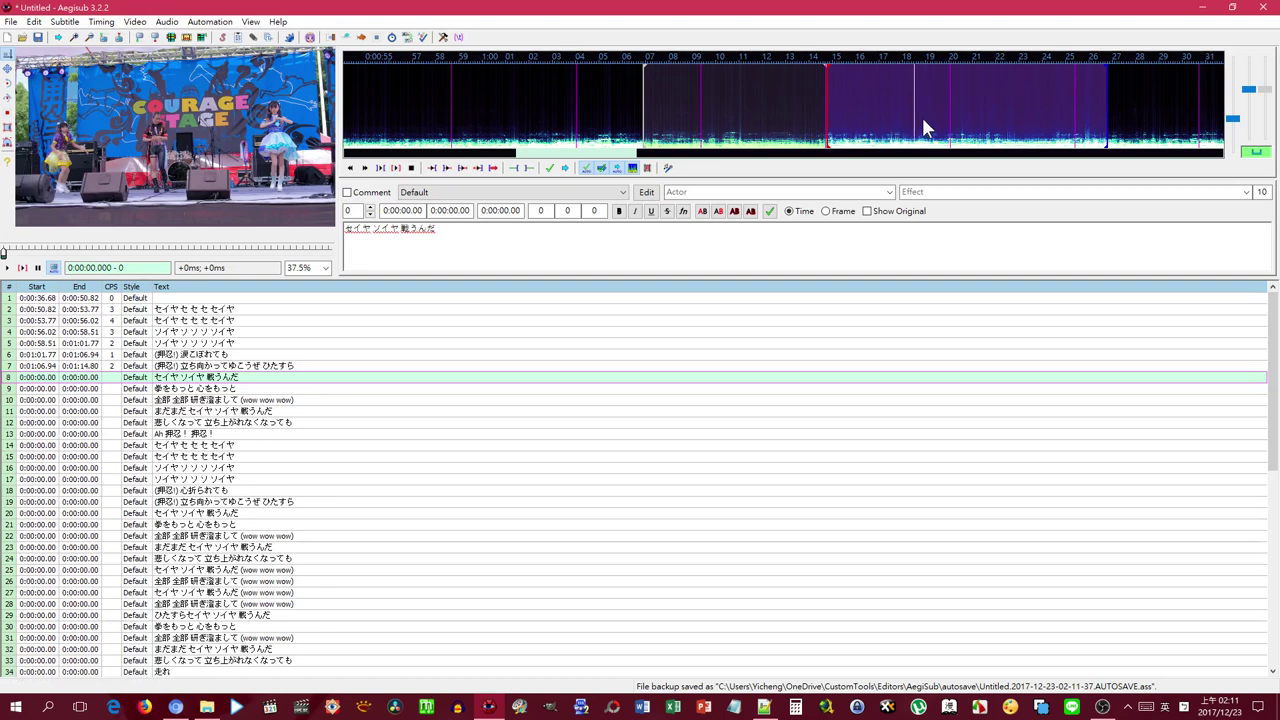
{"action": "key", "text": "space"}
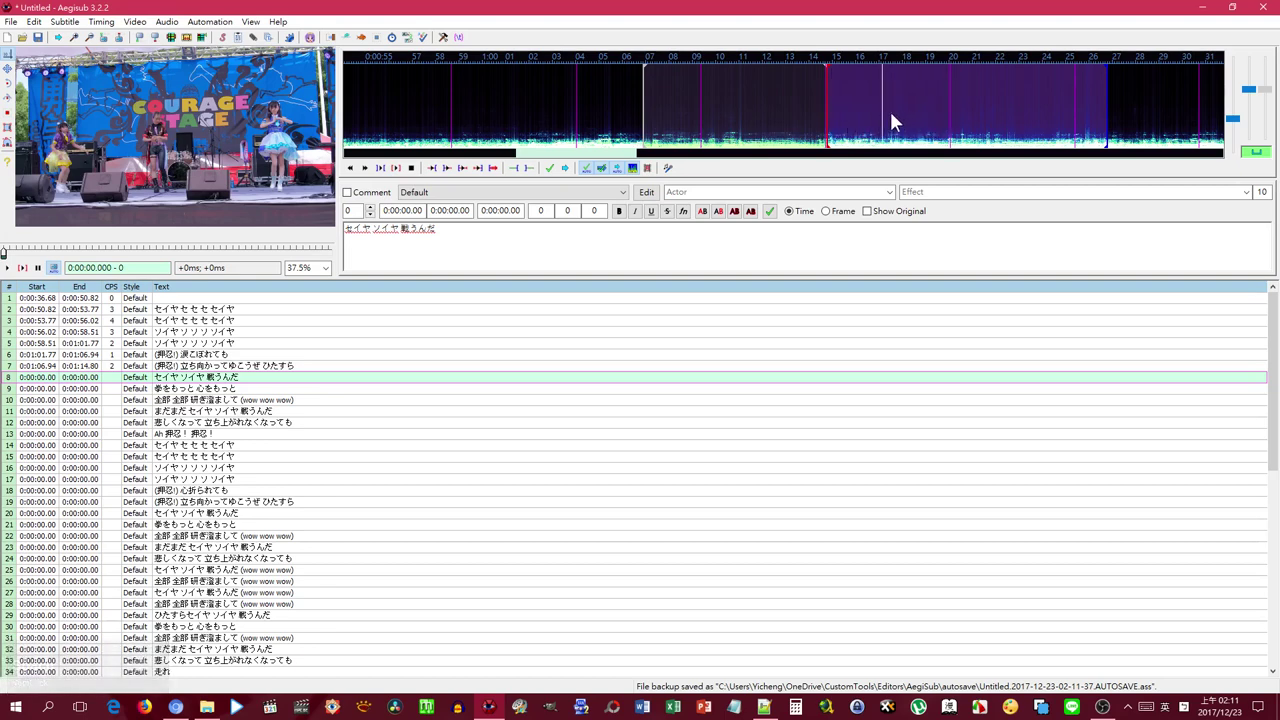
- Time lyric lines 8, 9 and 10 back to back against the audio
{"action": "right_click", "coordinate": [880, 119]}
{"action": "key", "text": "Return"}
{"action": "key", "text": "space"}
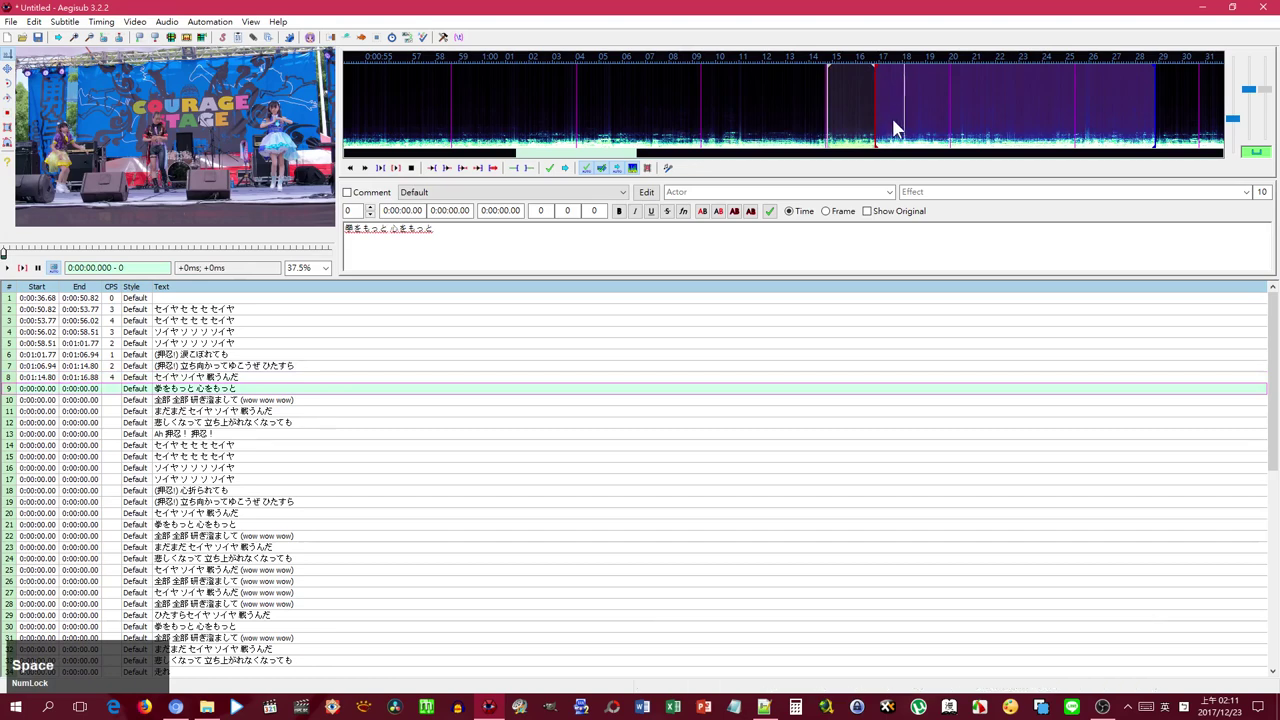
{"action": "right_click", "coordinate": [938, 126]}
{"action": "key", "text": "Return"}
{"action": "key", "text": "space"}
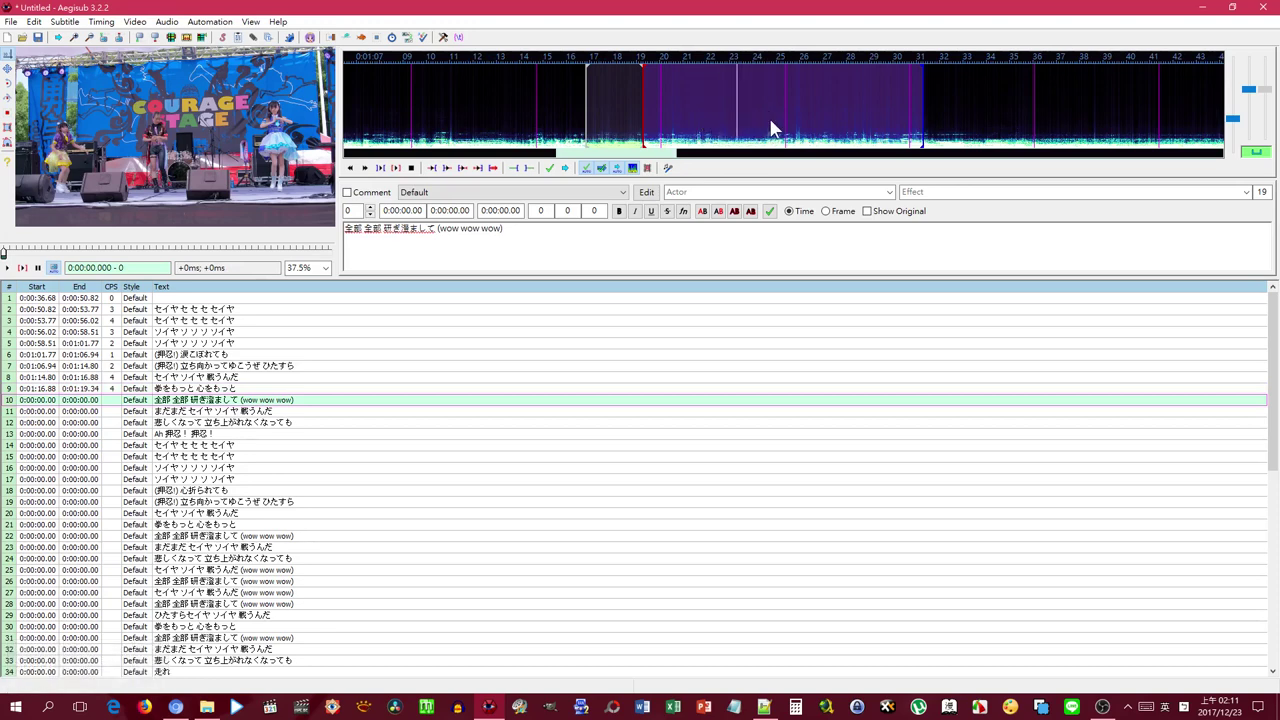
{"action": "right_click", "coordinate": [772, 122]}
{"action": "key", "text": "Return"}
{"action": "key", "text": "space"}
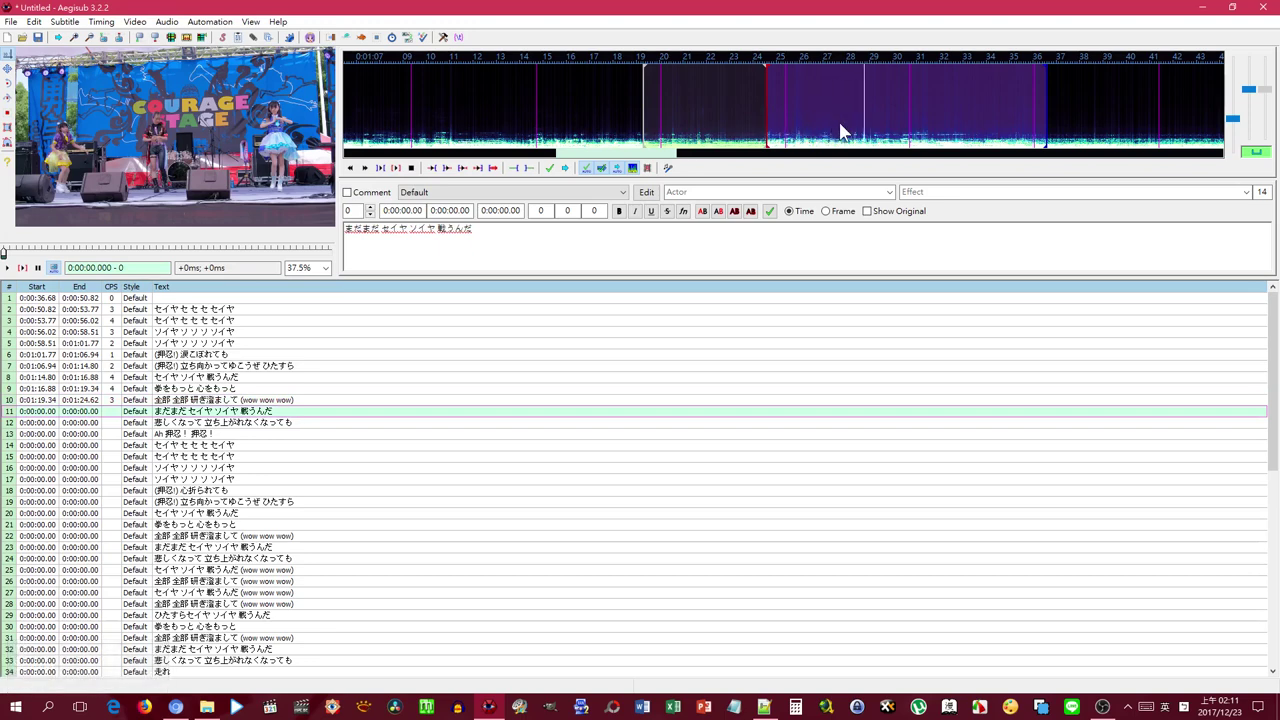
- Time lines 11 and 12 consecutively, ending at 0:01:35.80, leaving line 13 loaded
{"action": "key", "text": "space"}
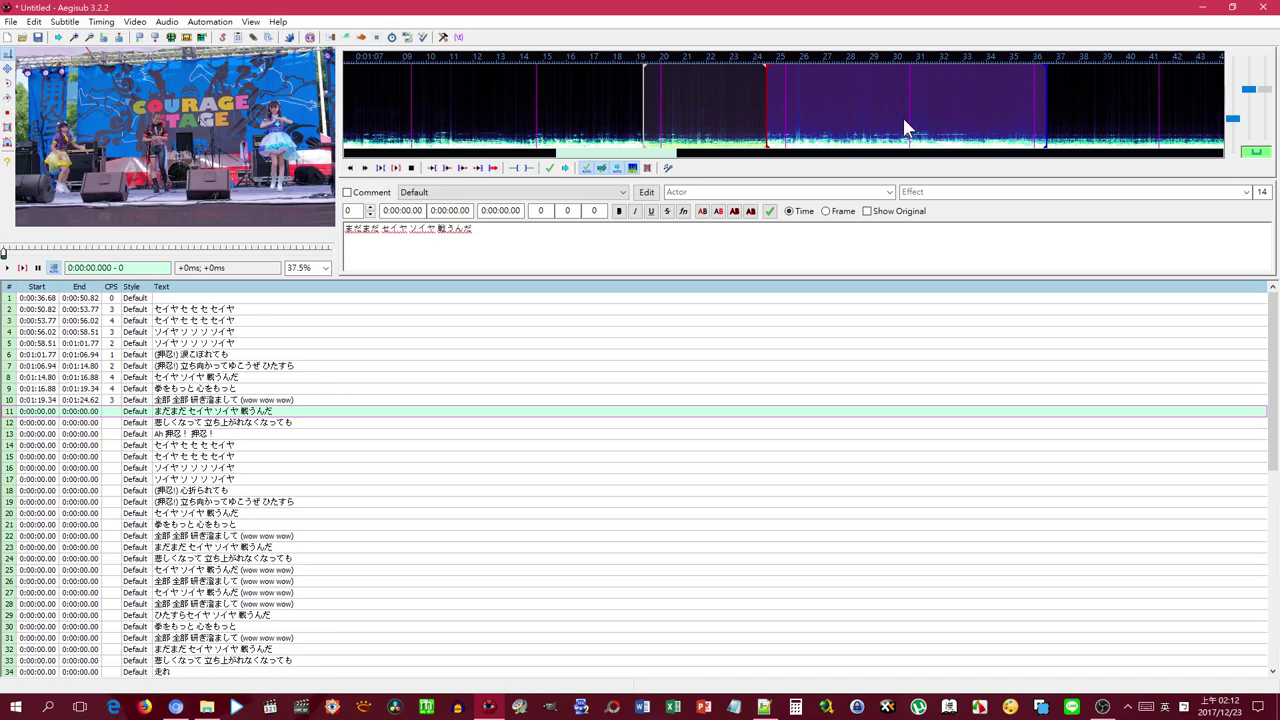
{"action": "right_click", "coordinate": [962, 130]}
{"action": "key", "text": "Return"}
{"action": "key", "text": "space"}
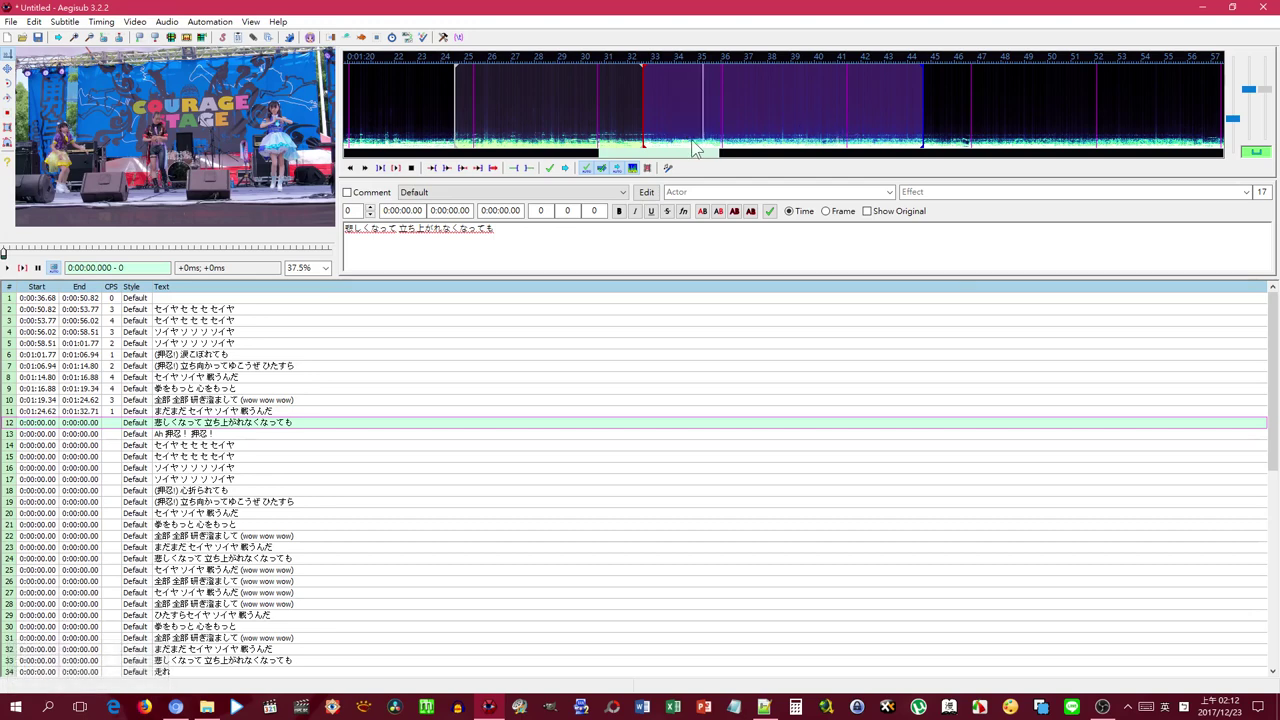
{"action": "right_click", "coordinate": [720, 125]}
{"action": "key", "text": "Return"}
{"action": "key", "text": "space"}
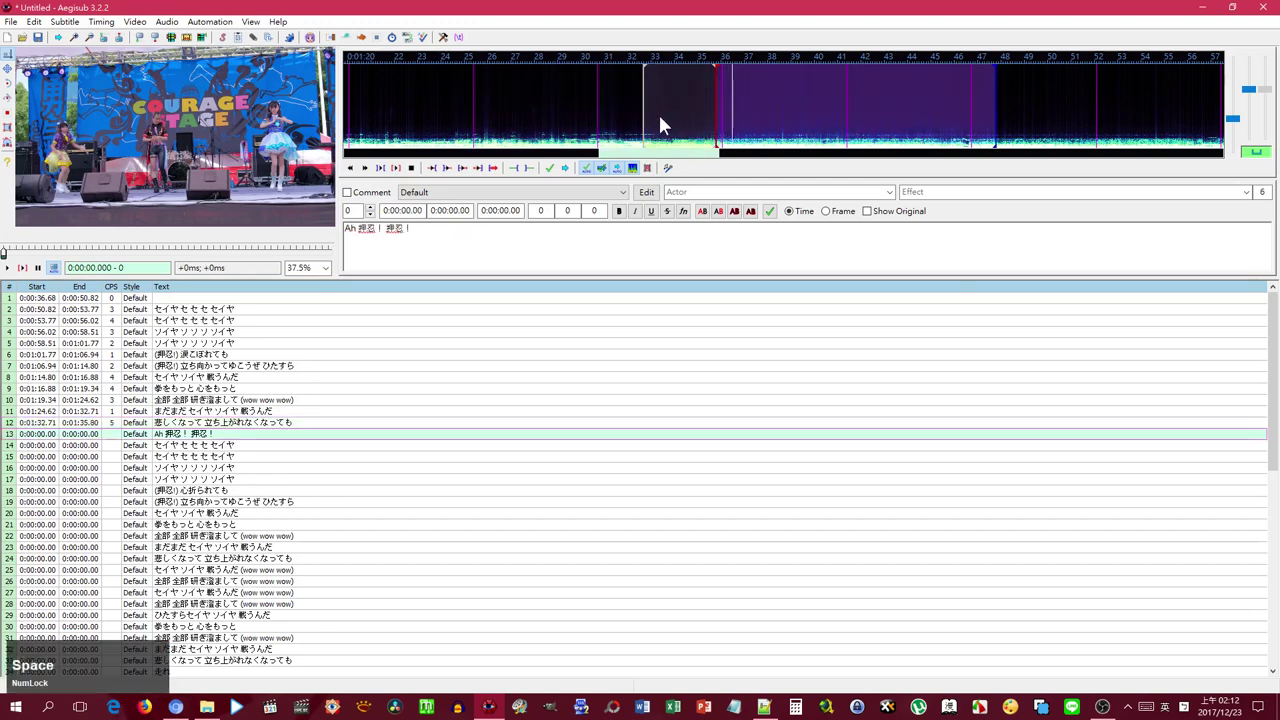
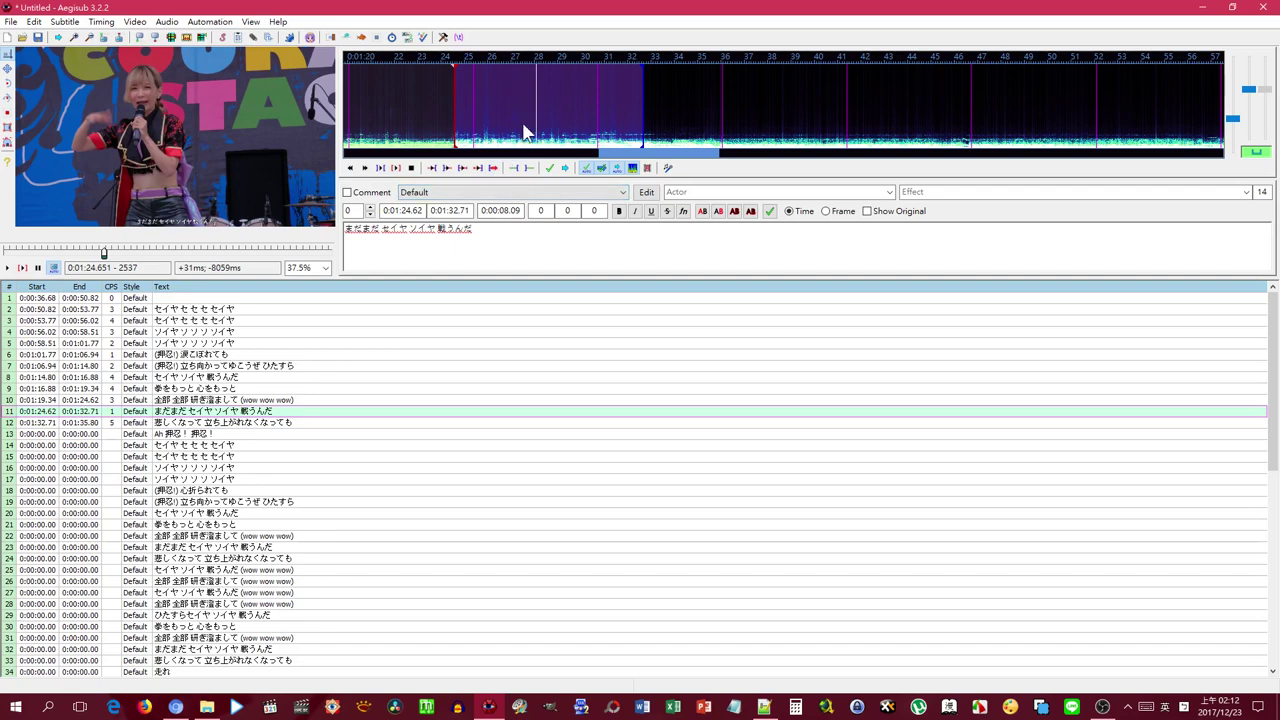
- Shorten line 11 to end at 1:27.74 and retime line 12 to run 1:27.74–1:33.48
{"action": "right_click", "coordinate": [532, 123]}
{"action": "key", "text": "Return"}
{"action": "key", "text": "space"}
{"action": "left_click", "coordinate": [537, 123]}
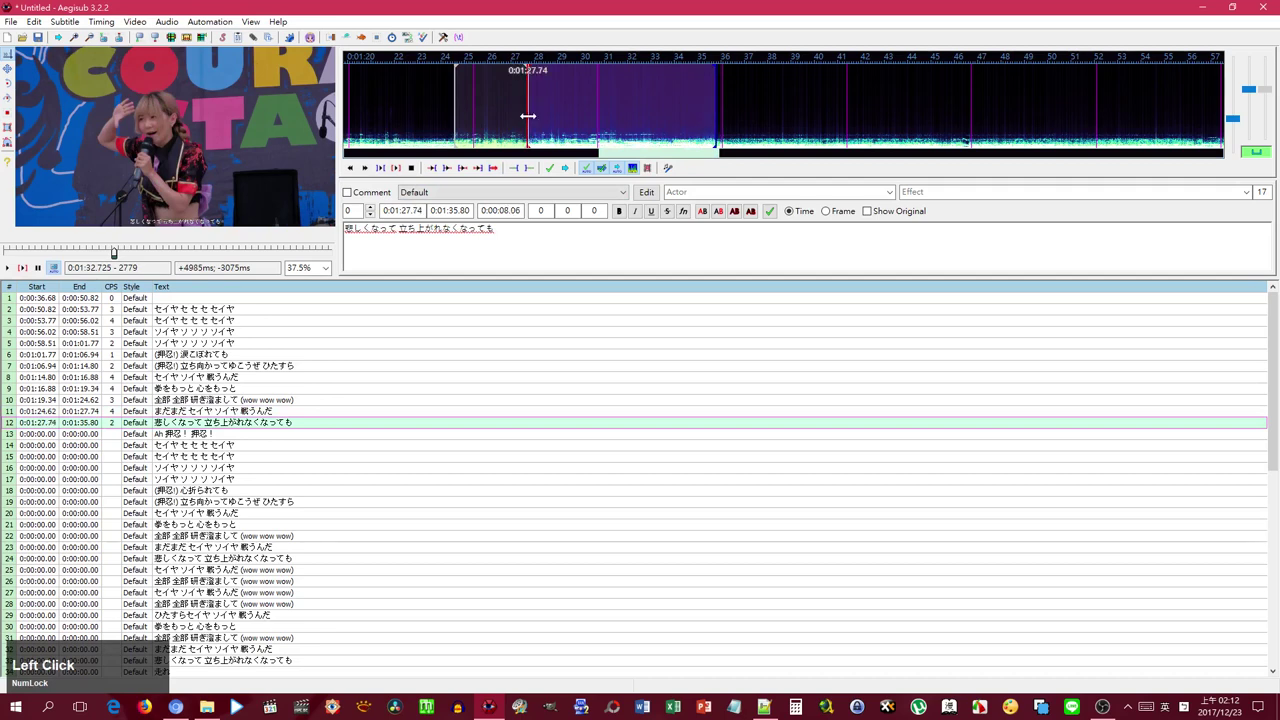
{"action": "key", "text": "space"}
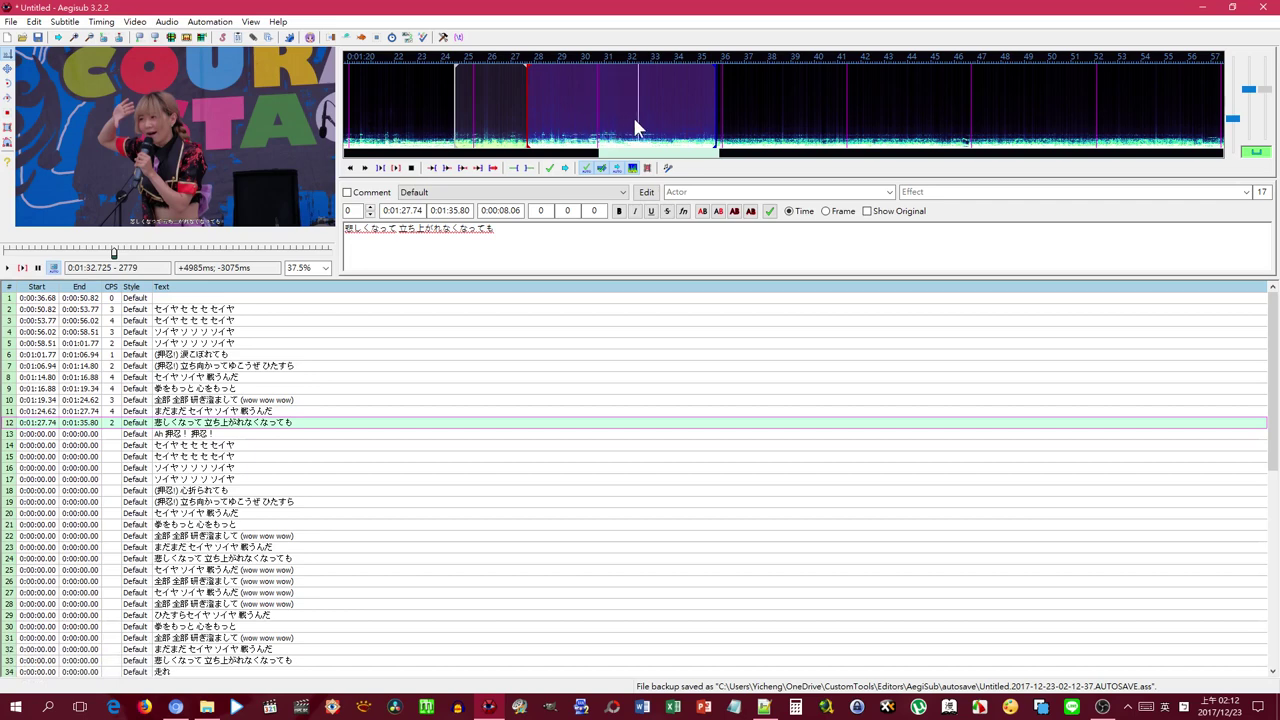
{"action": "right_click", "coordinate": [668, 125]}
{"action": "key", "text": "Return"}
{"action": "key", "text": "space"}
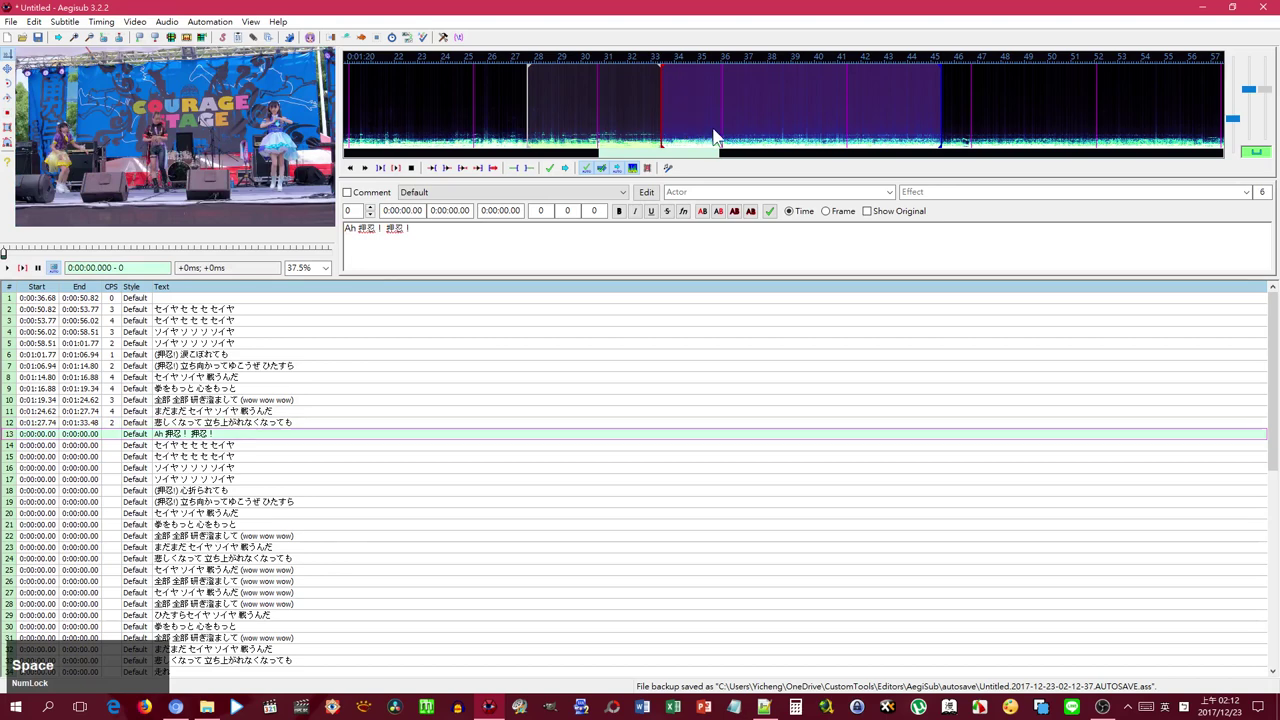
- Time line 13, the empty break line and line 15 consecutively from 1:57.65
{"action": "right_click", "coordinate": [726, 135]}
{"action": "key", "text": "Return"}
{"action": "key", "text": "space"}
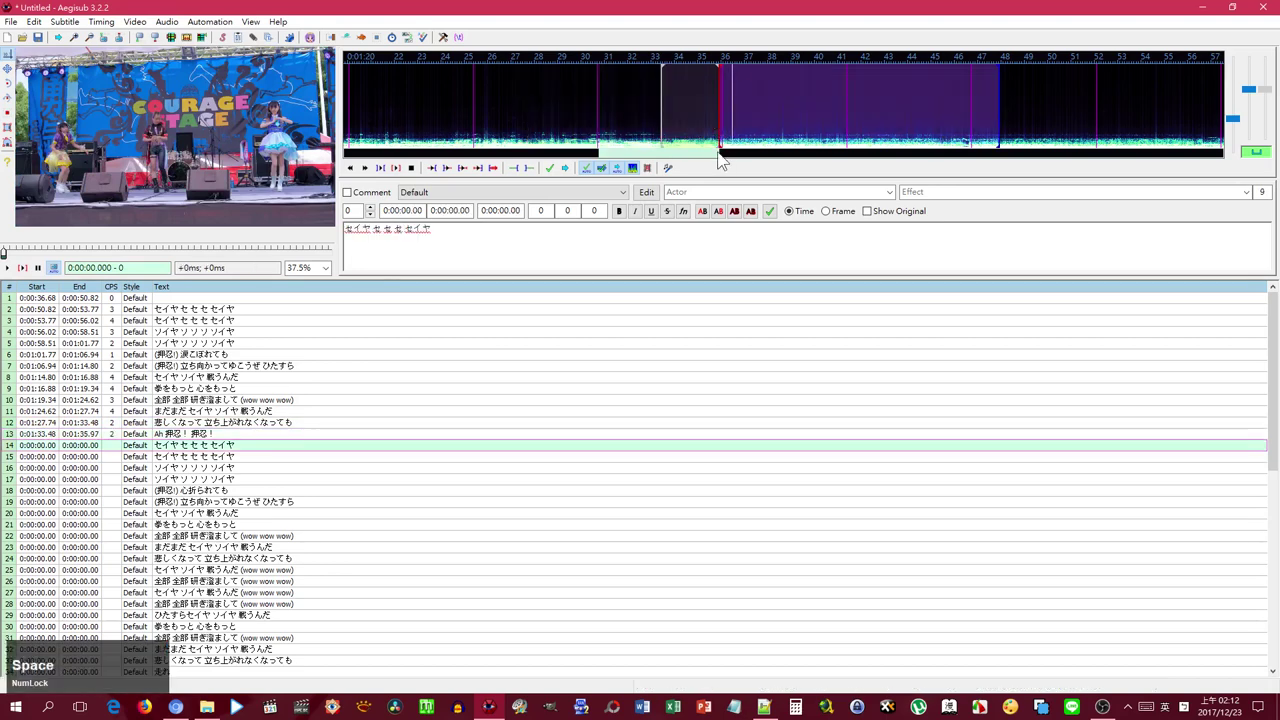
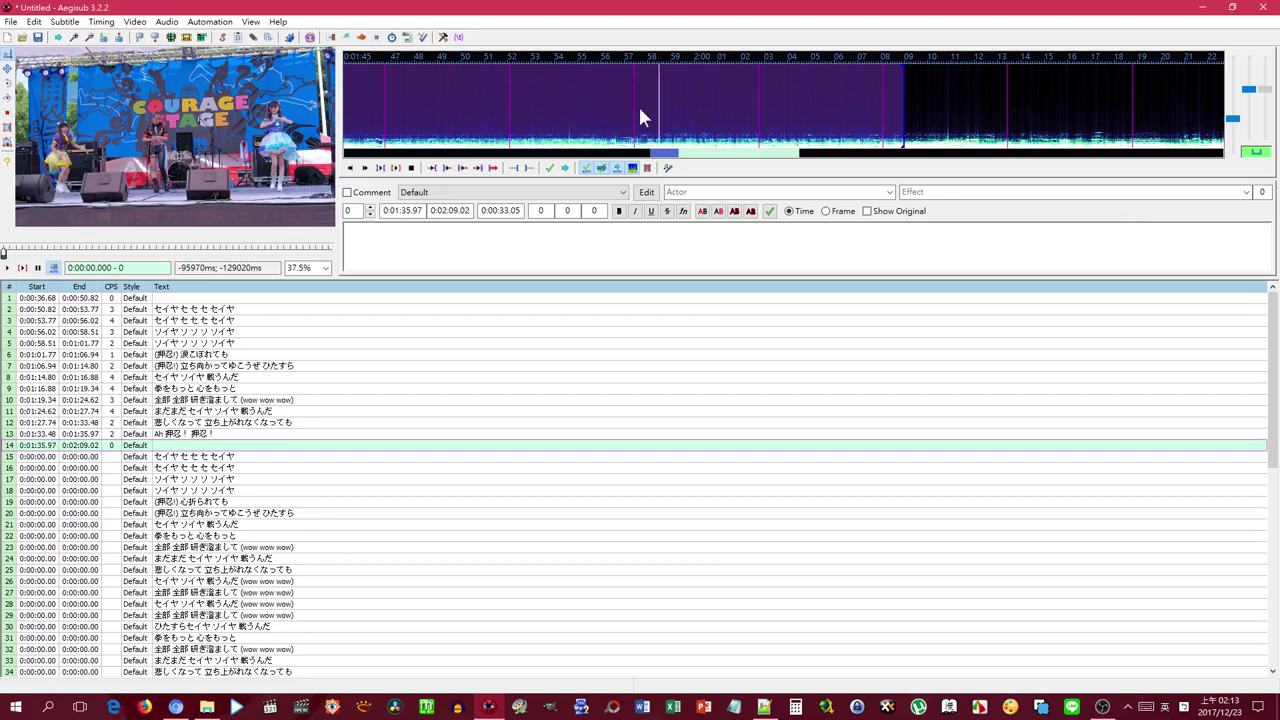
{"action": "right_click", "coordinate": [644, 114]}
{"action": "key", "text": "Return"}
{"action": "key", "text": "space"}
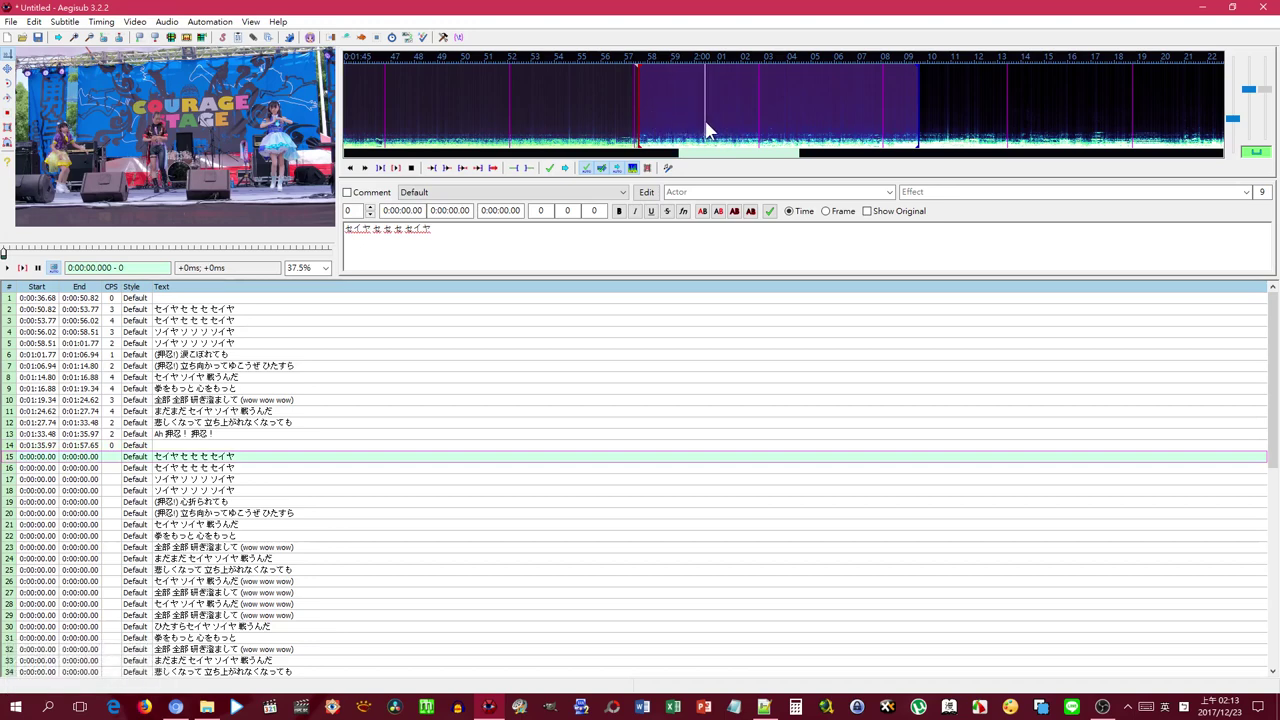
{"action": "right_click", "coordinate": [705, 124]}
{"action": "key", "text": "Return"}
{"action": "key", "text": "space"}
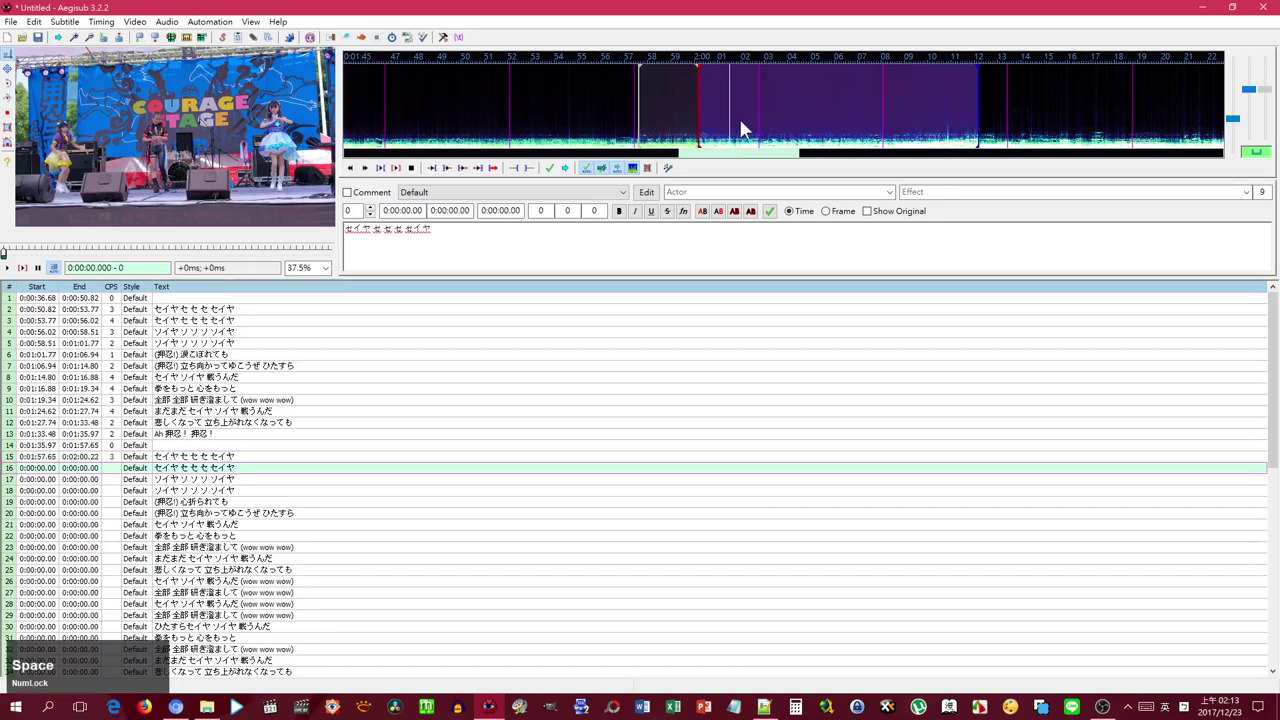
- Time lyric lines 16 through 19 back to back, setting each end in the spectrum
{"action": "right_click", "coordinate": [760, 128]}
{"action": "key", "text": "Return"}
{"action": "key", "text": "space"}
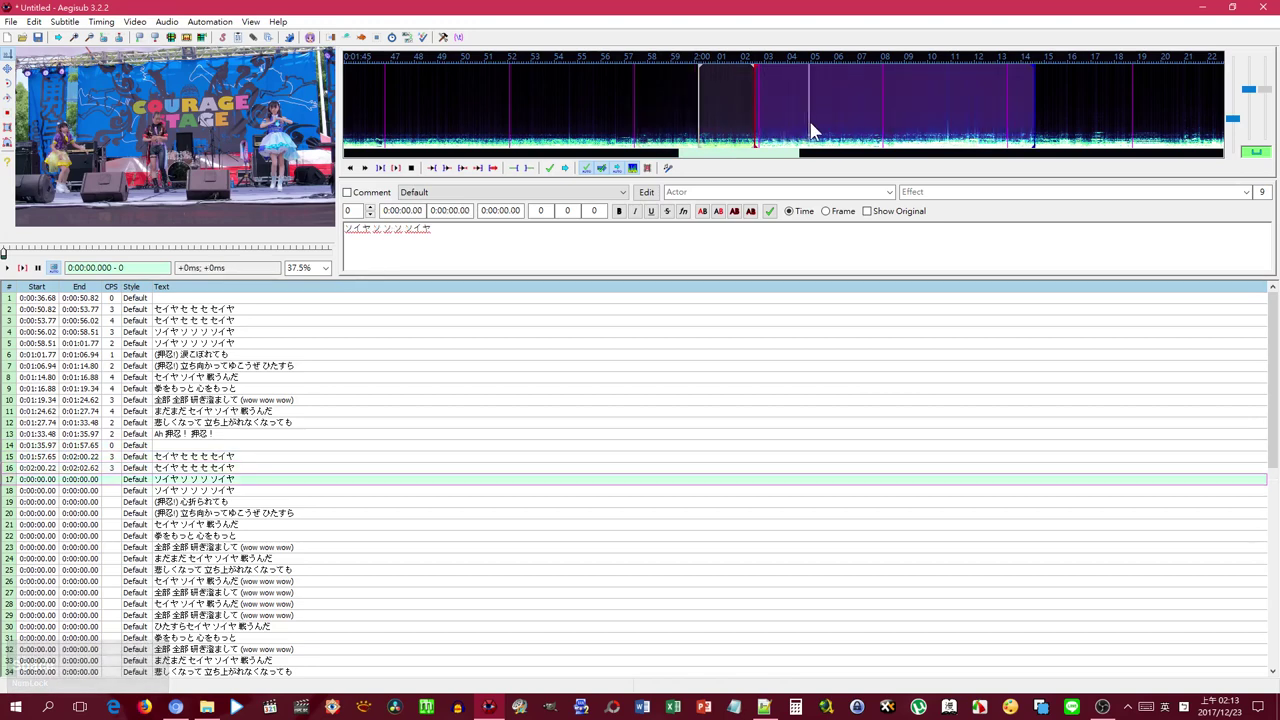
{"action": "right_click", "coordinate": [817, 124]}
{"action": "key", "text": "Return"}
{"action": "key", "text": "space"}
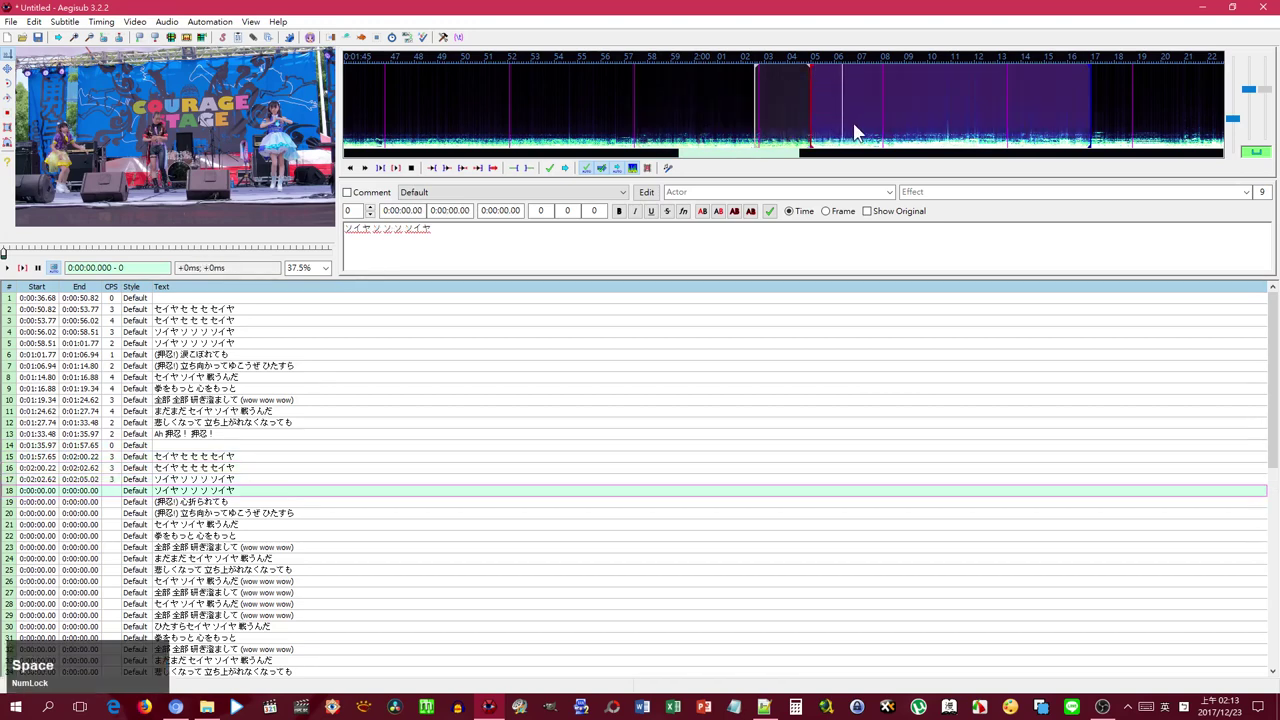
{"action": "right_click", "coordinate": [888, 126]}
{"action": "key", "text": "Return"}
{"action": "key", "text": "space"}
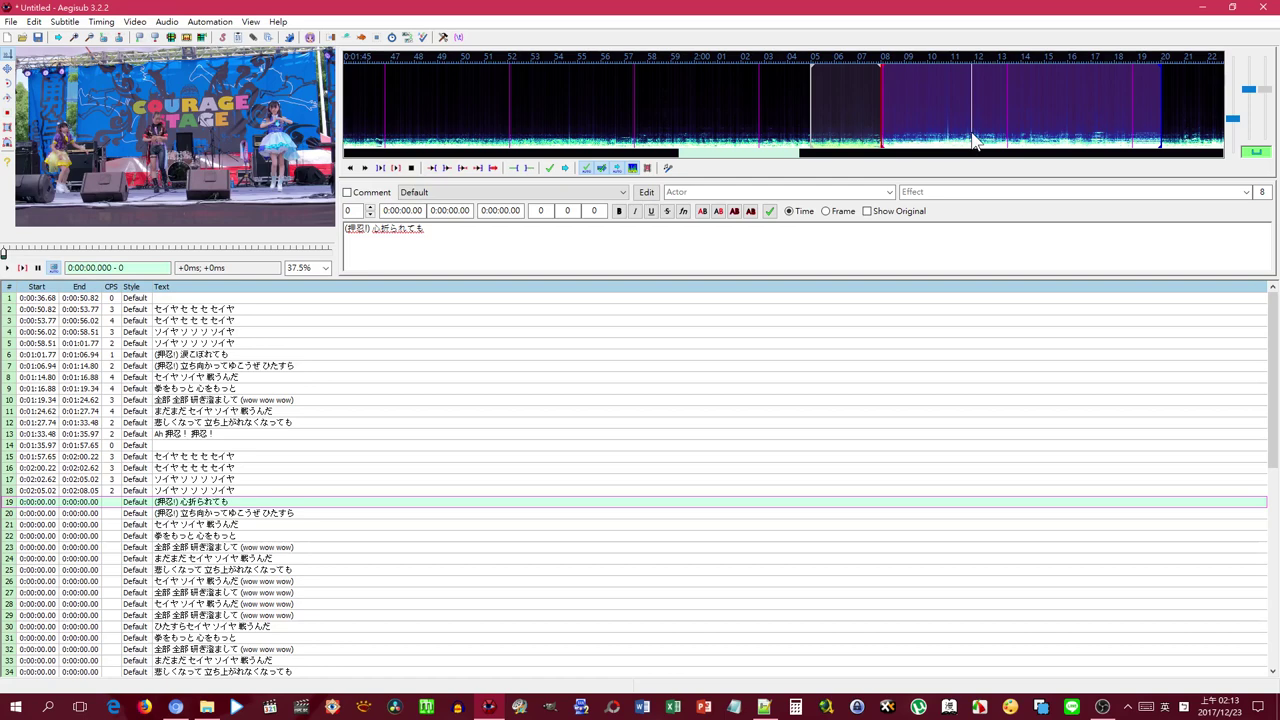
{"action": "right_click", "coordinate": [1005, 138]}
{"action": "key", "text": "Return"}
{"action": "key", "text": "space"}
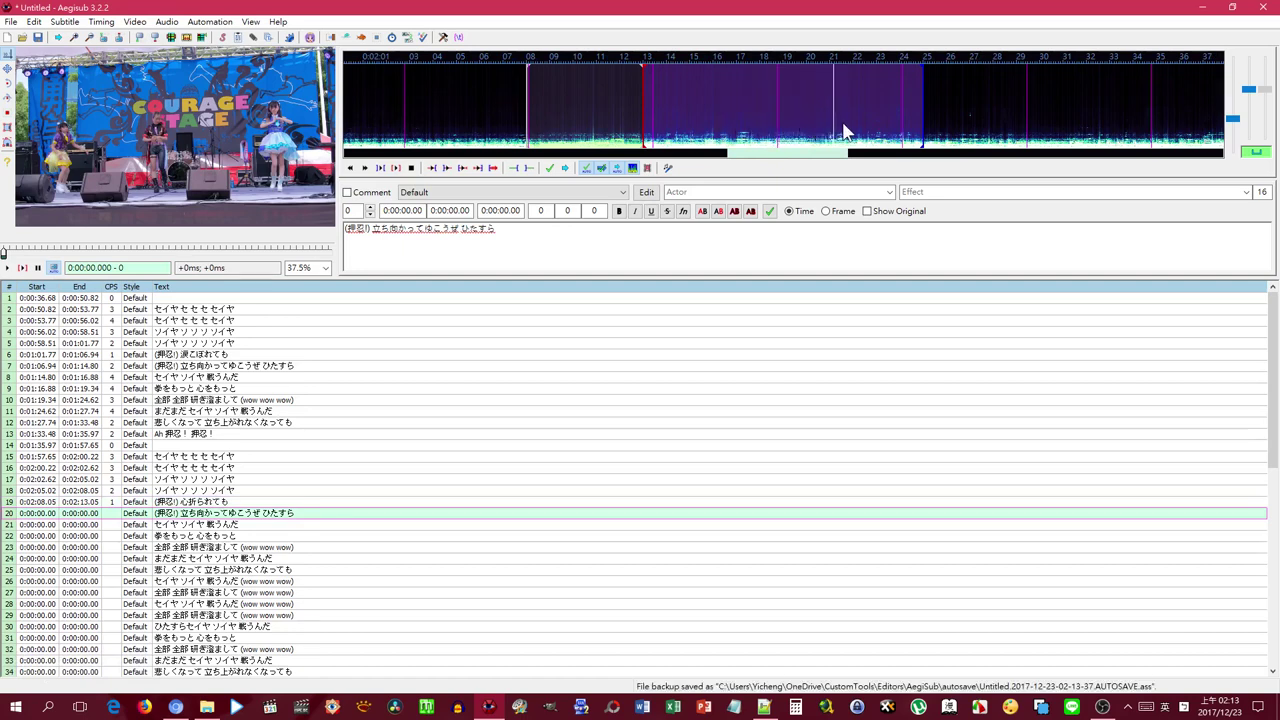
- Time lyric lines 20 through 22 consecutively against the audio
{"action": "right_click", "coordinate": [846, 124]}
{"action": "key", "text": "Return"}
{"action": "key", "text": "space"}
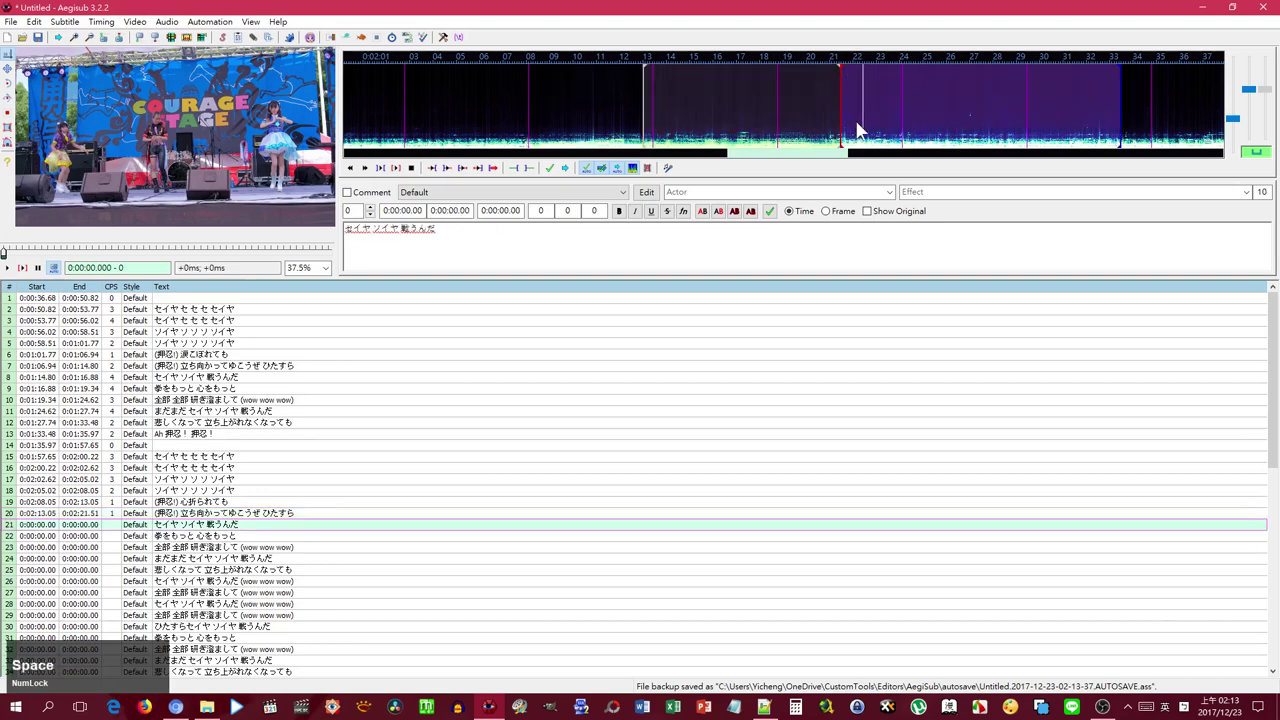
{"action": "right_click", "coordinate": [892, 123]}
{"action": "key", "text": "Return"}
{"action": "key", "text": "space"}
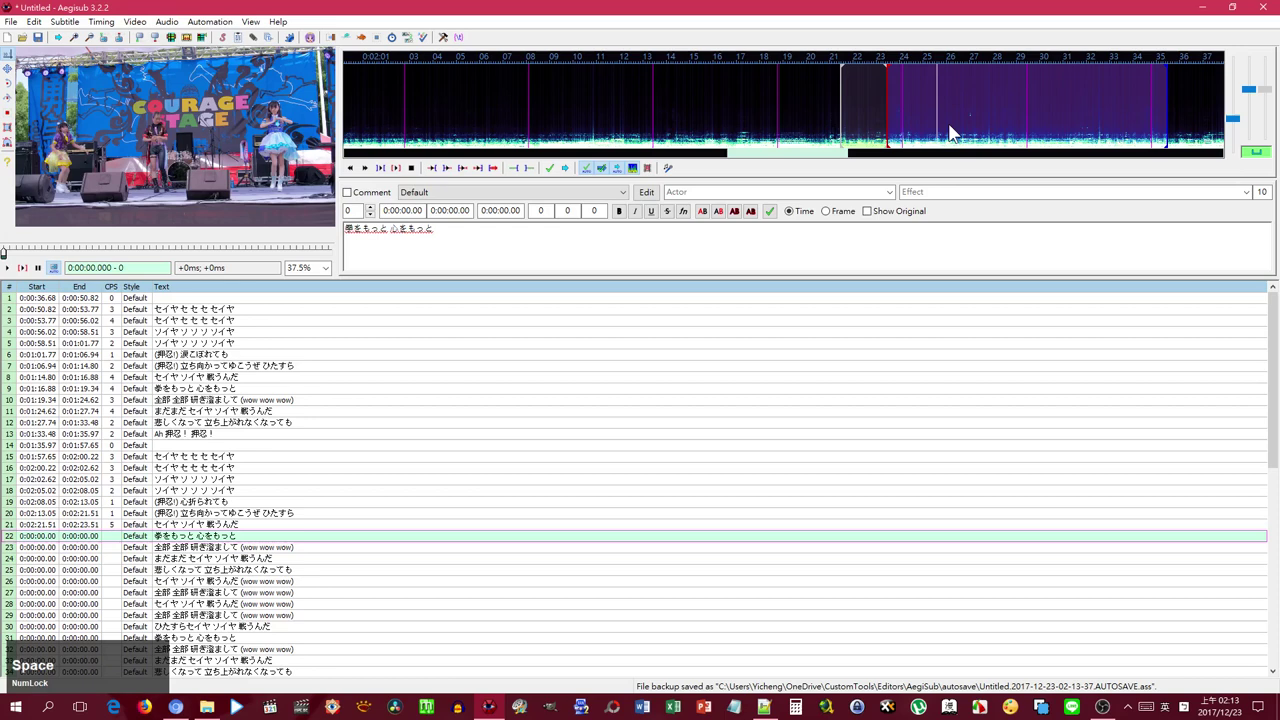
{"action": "key", "text": "Return"}
{"action": "key", "text": "space"}
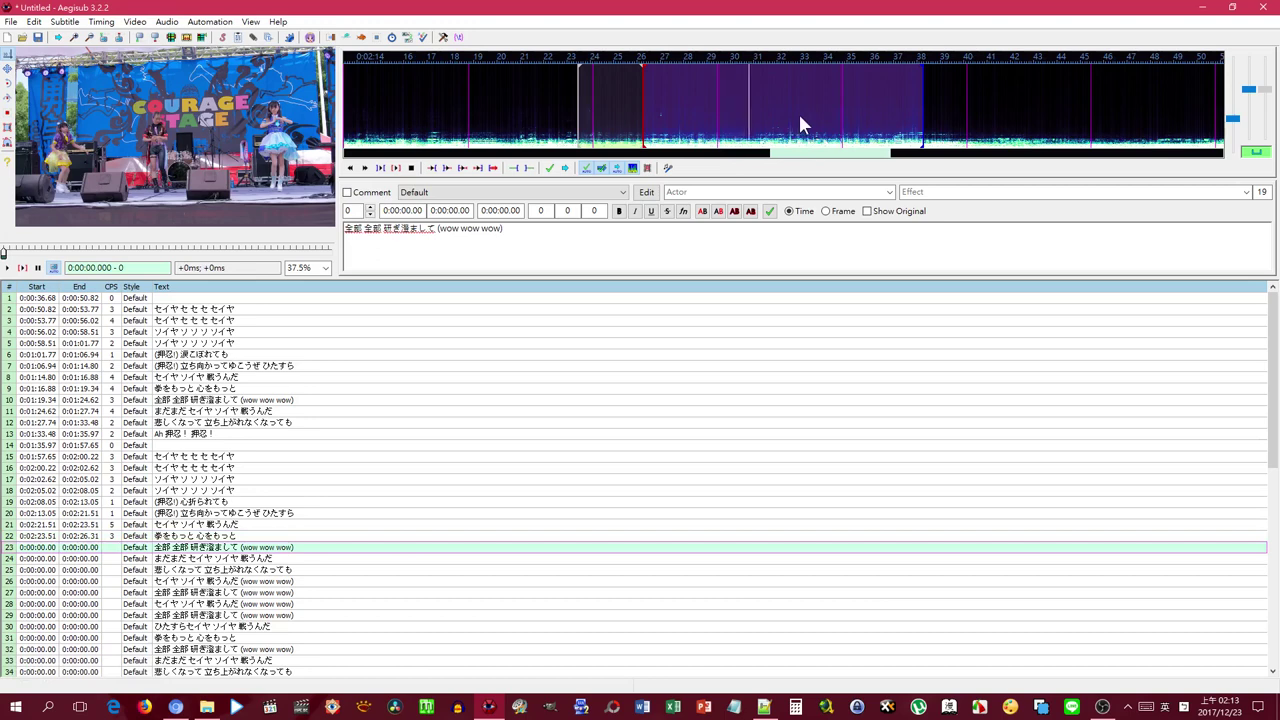
- Time lines 23 through 25 back to back, ending at 0:02:40.28
{"action": "right_click", "coordinate": [768, 122]}
{"action": "key", "text": "Return"}
{"action": "key", "text": "space"}
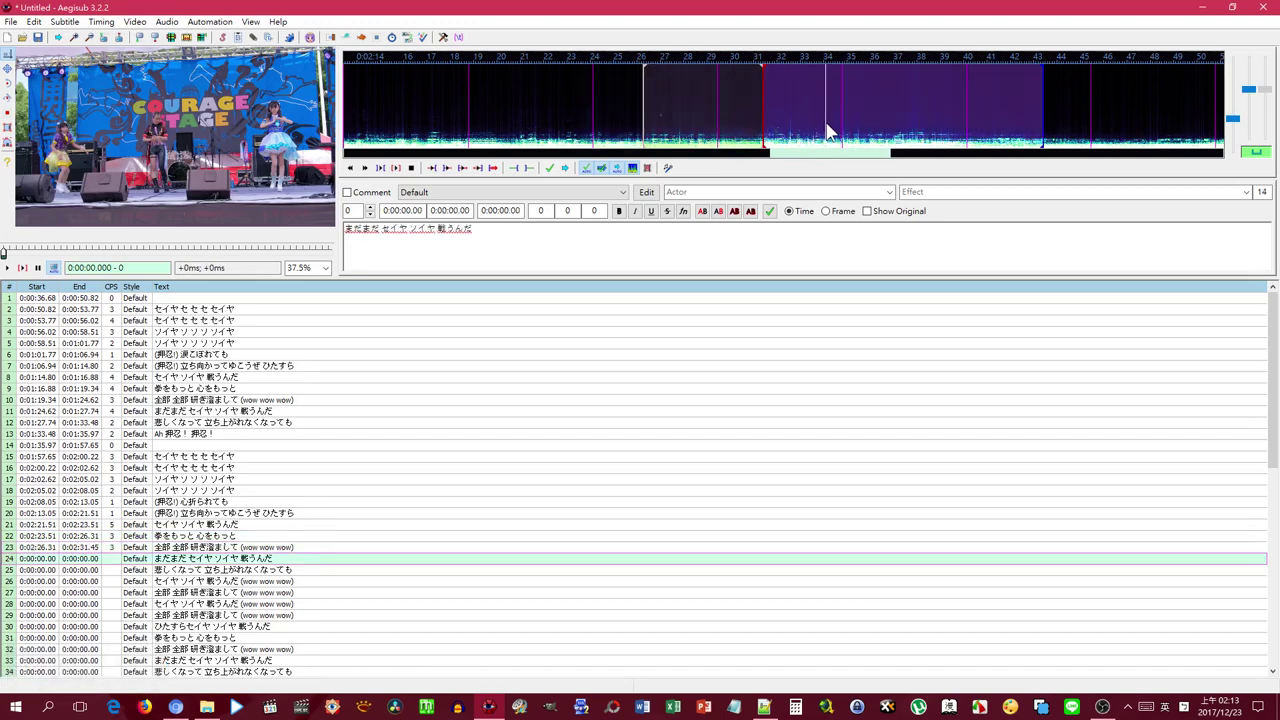
{"action": "right_click", "coordinate": [836, 126]}
{"action": "key", "text": "Return"}
{"action": "key", "text": "space"}
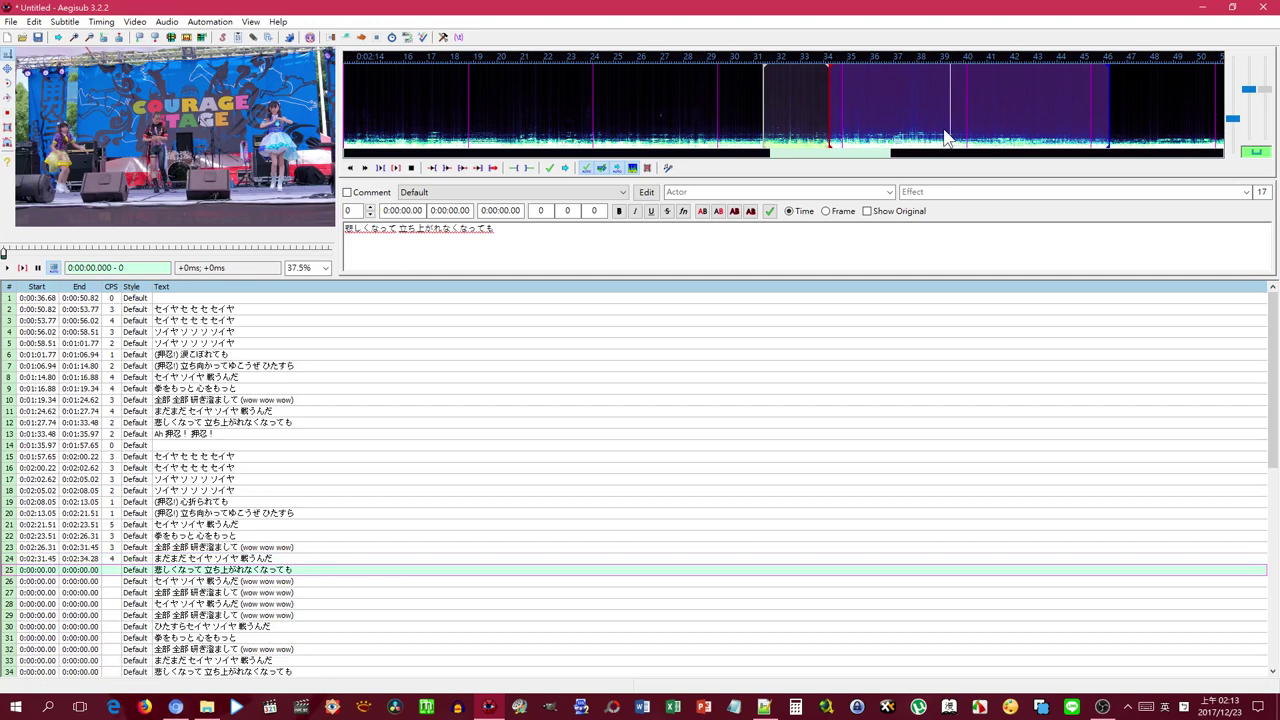
{"action": "right_click", "coordinate": [976, 134]}
{"action": "key", "text": "Return"}
{"action": "key", "text": "space"}
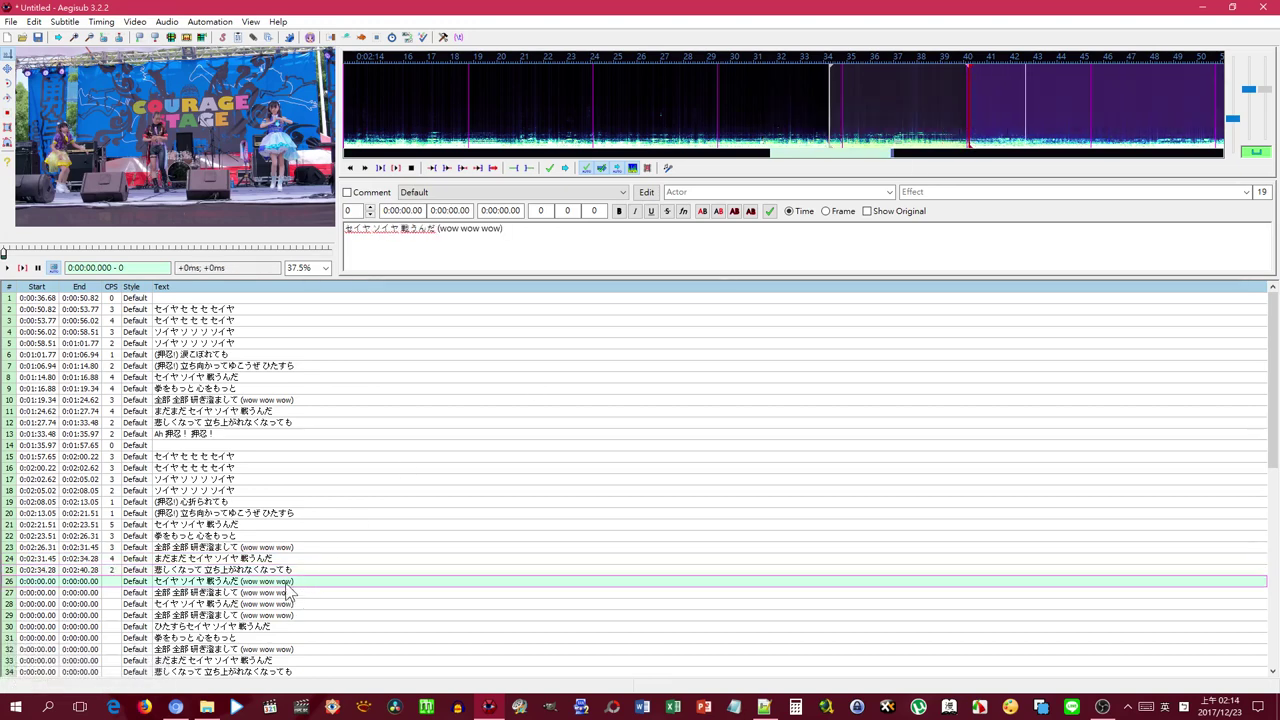
- Insert an empty instrumental-break line 26 and time it from 2:40.28 to 3:03.71 where vocals resume
{"action": "right_click", "coordinate": [297, 596]}
{"action": "left_click", "coordinate": [432, 280]}
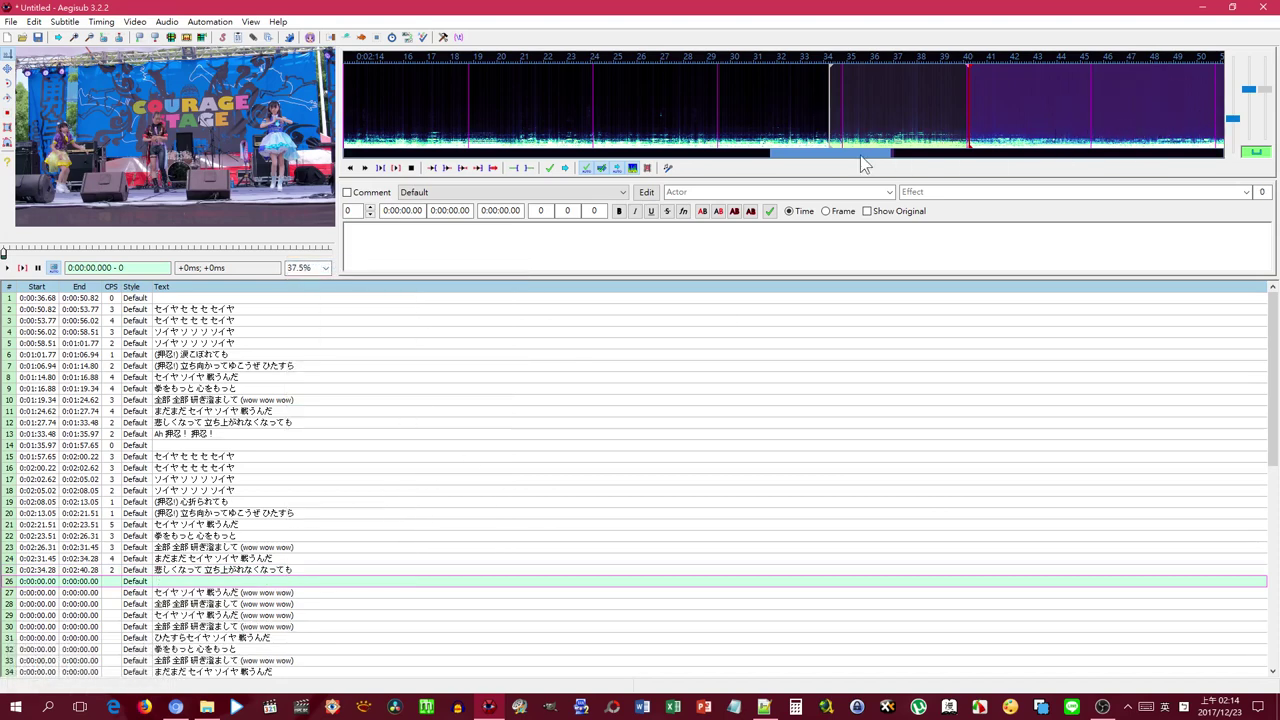
{"action": "left_click", "coordinate": [862, 170]}
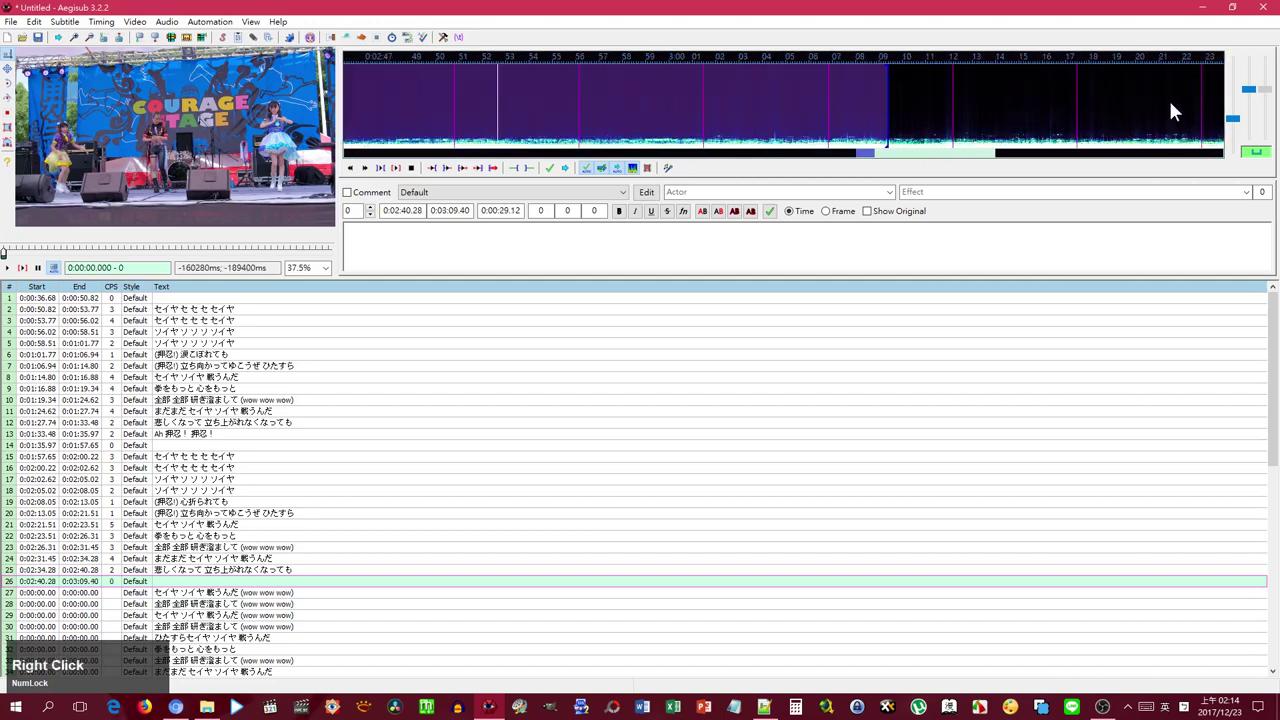
{"action": "right_click", "coordinate": [1166, 119]}
{"action": "right_click", "coordinate": [1218, 111]}
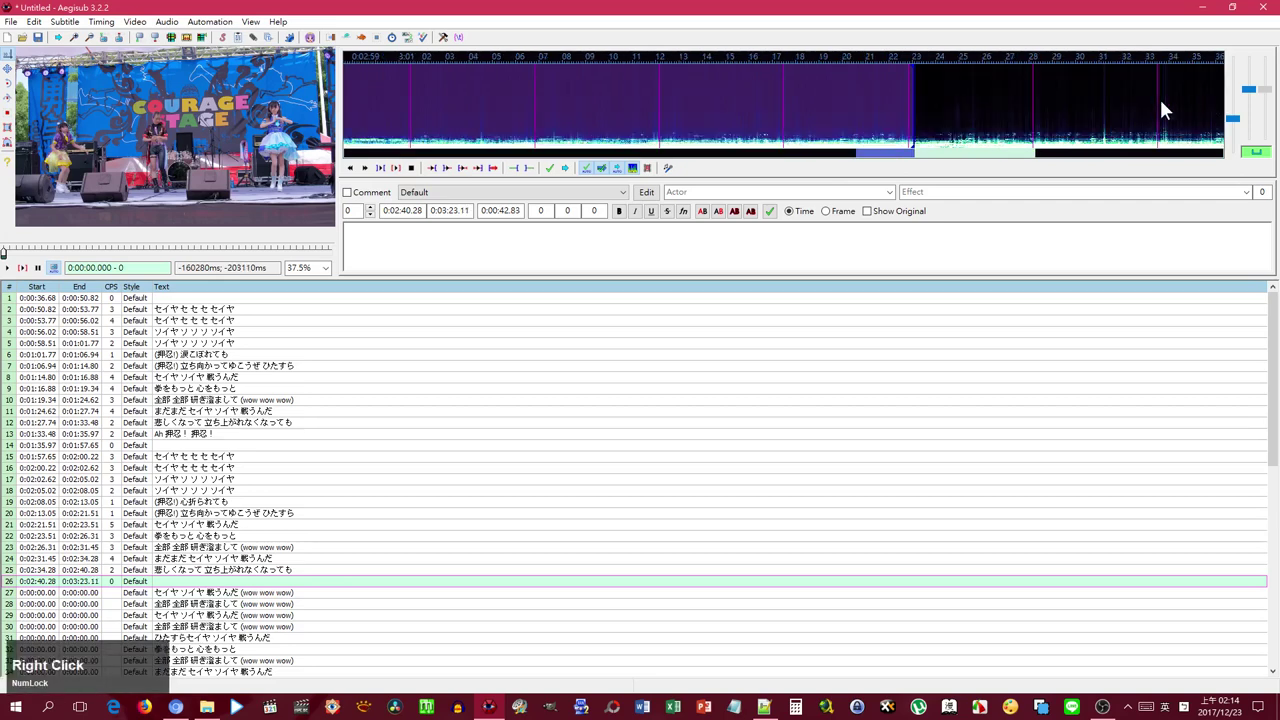
{"action": "left_click", "coordinate": [887, 166]}
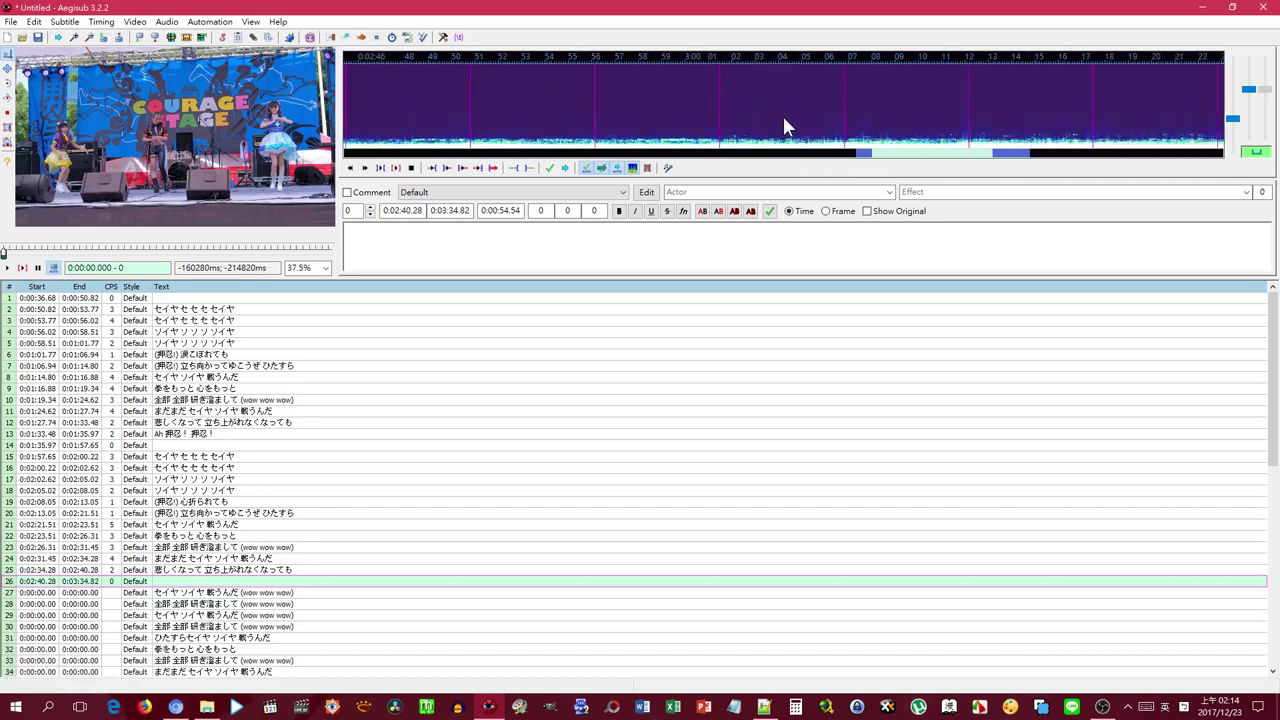
{"action": "right_click", "coordinate": [781, 125]}
- Time lines 27 through 29 back to back from 3:03.71 to 0:03:19.91
{"action": "key", "text": "Return"}
{"action": "key", "text": "space"}
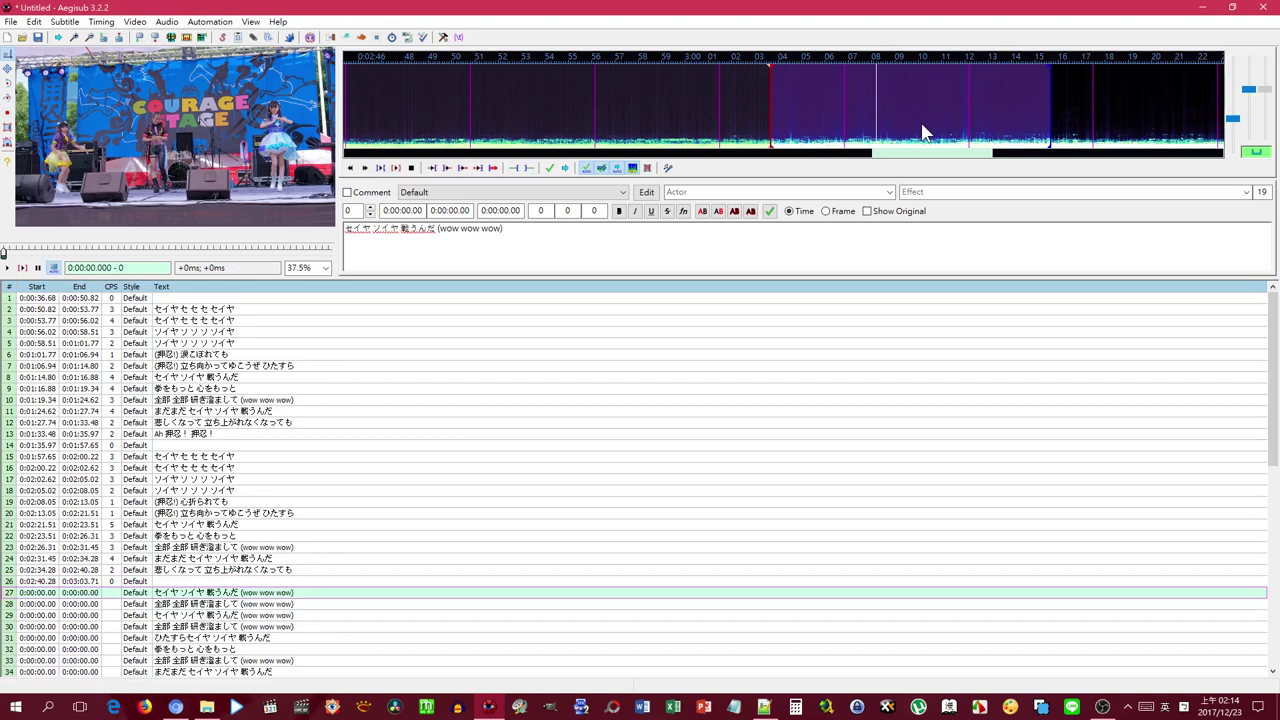
{"action": "right_click", "coordinate": [903, 122]}
{"action": "key", "text": "Return"}
{"action": "key", "text": "space"}
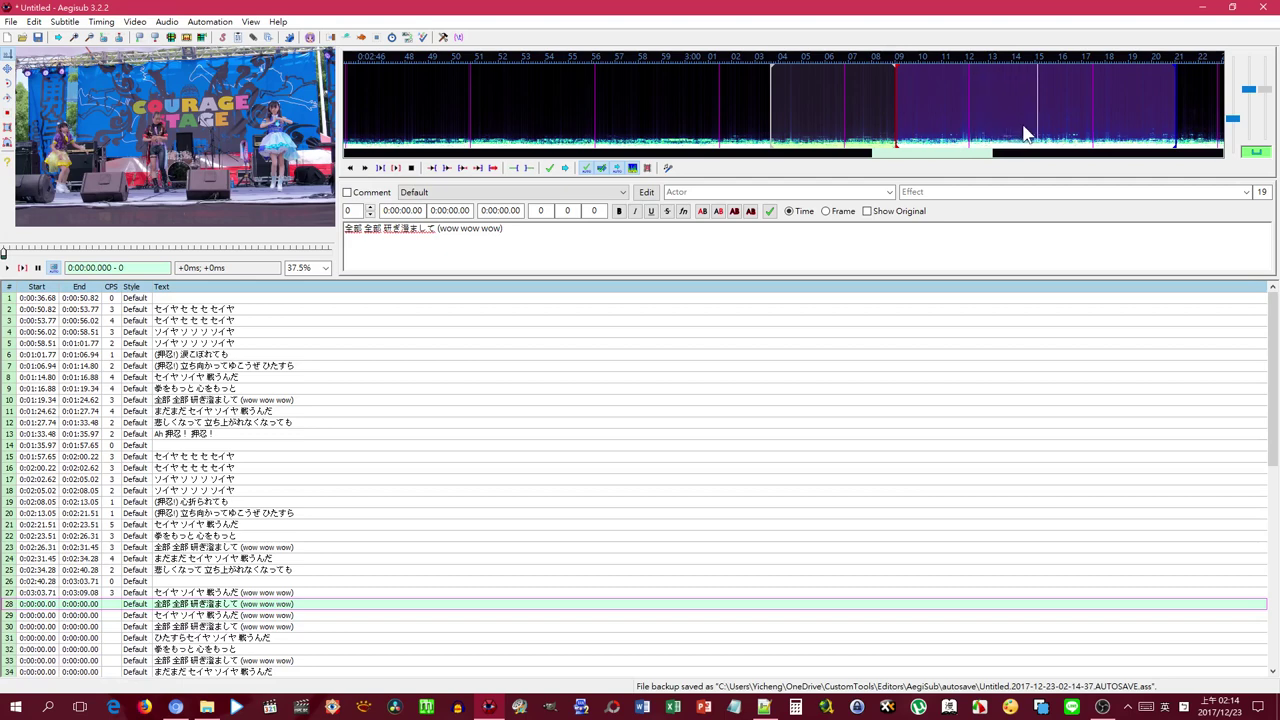
{"action": "right_click", "coordinate": [1029, 132]}
{"action": "key", "text": "Return"}
{"action": "key", "text": "space"}
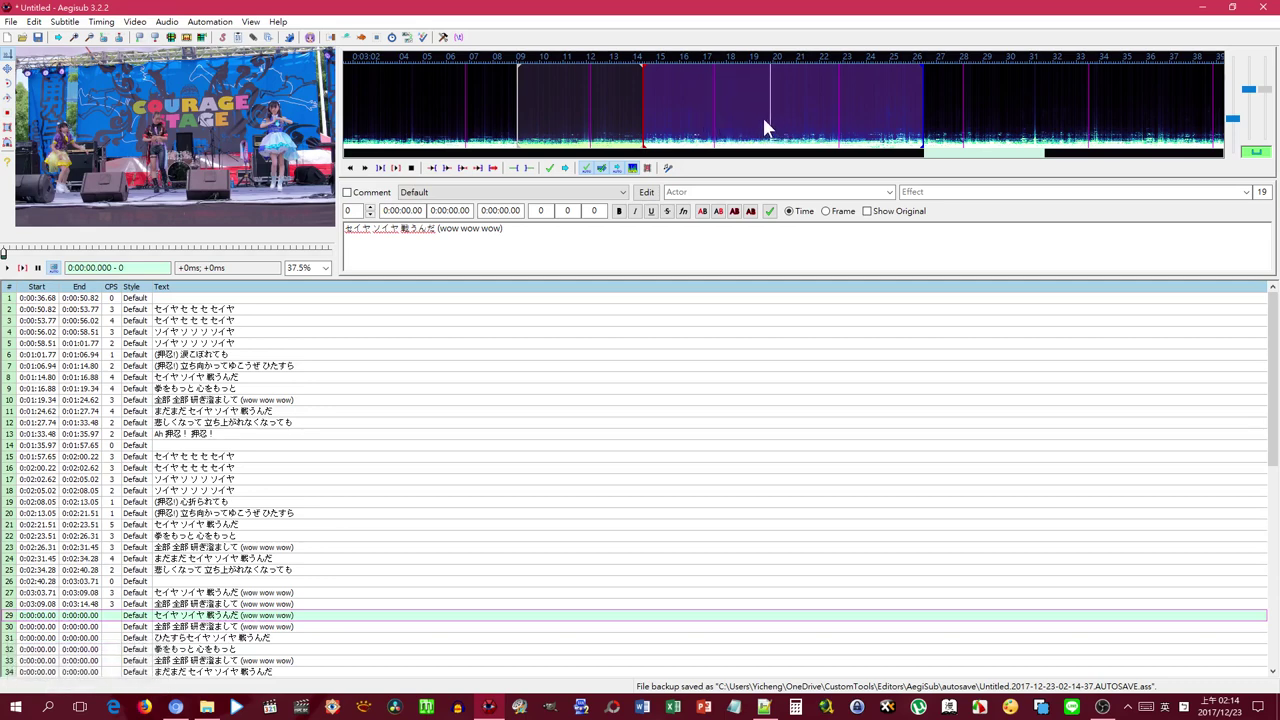
{"action": "right_click", "coordinate": [775, 124]}
{"action": "key", "text": "Return"}
{"action": "key", "text": "space"}
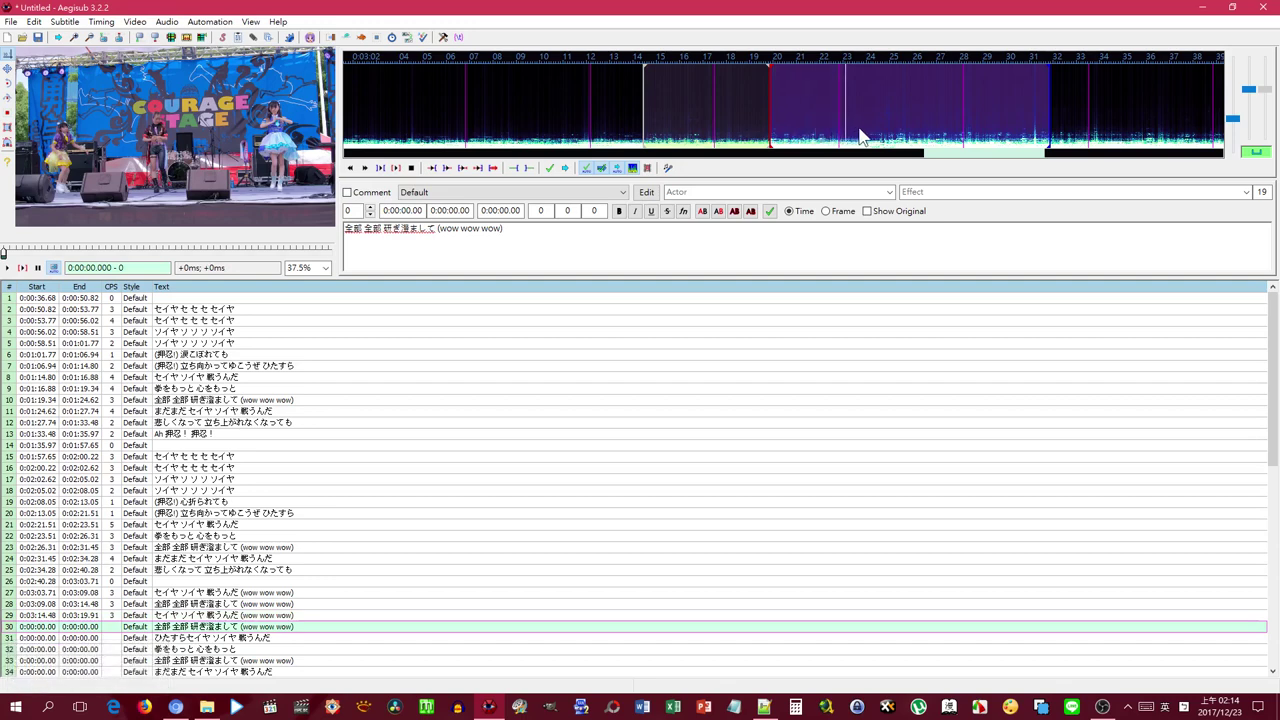
- Time the next three lyric lines consecutively, leaving the following chorus line loaded
{"action": "right_click", "coordinate": [875, 124]}
{"action": "key", "text": "Return"}
{"action": "key", "text": "space"}
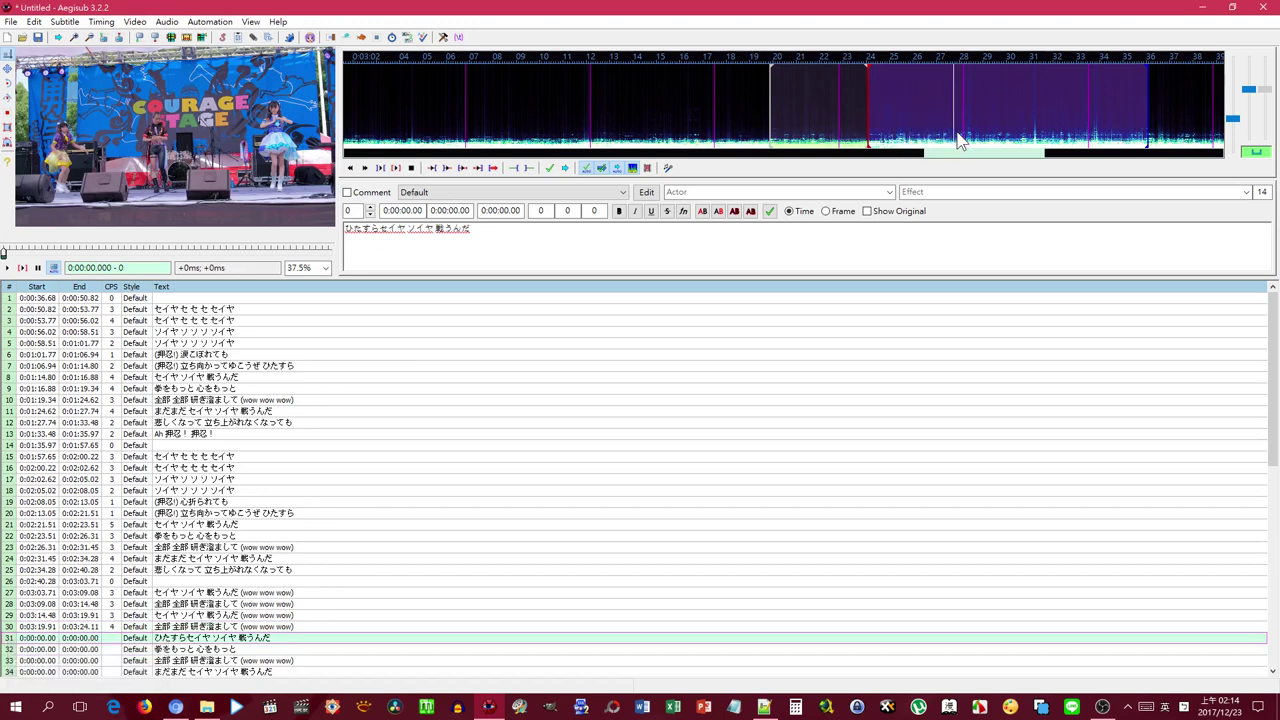
{"action": "right_click", "coordinate": [956, 130]}
{"action": "key", "text": "Return"}
{"action": "key", "text": "space"}
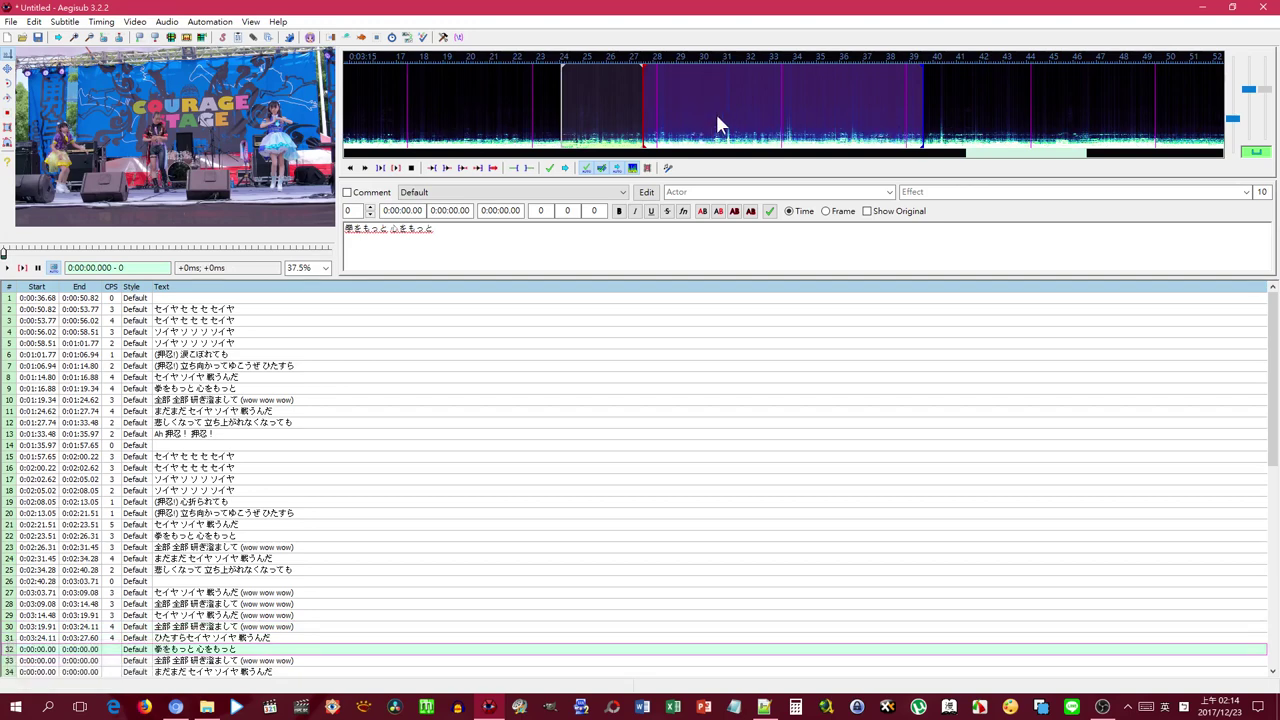
{"action": "right_click", "coordinate": [711, 118]}
{"action": "key", "text": "Return"}
{"action": "key", "text": "space"}
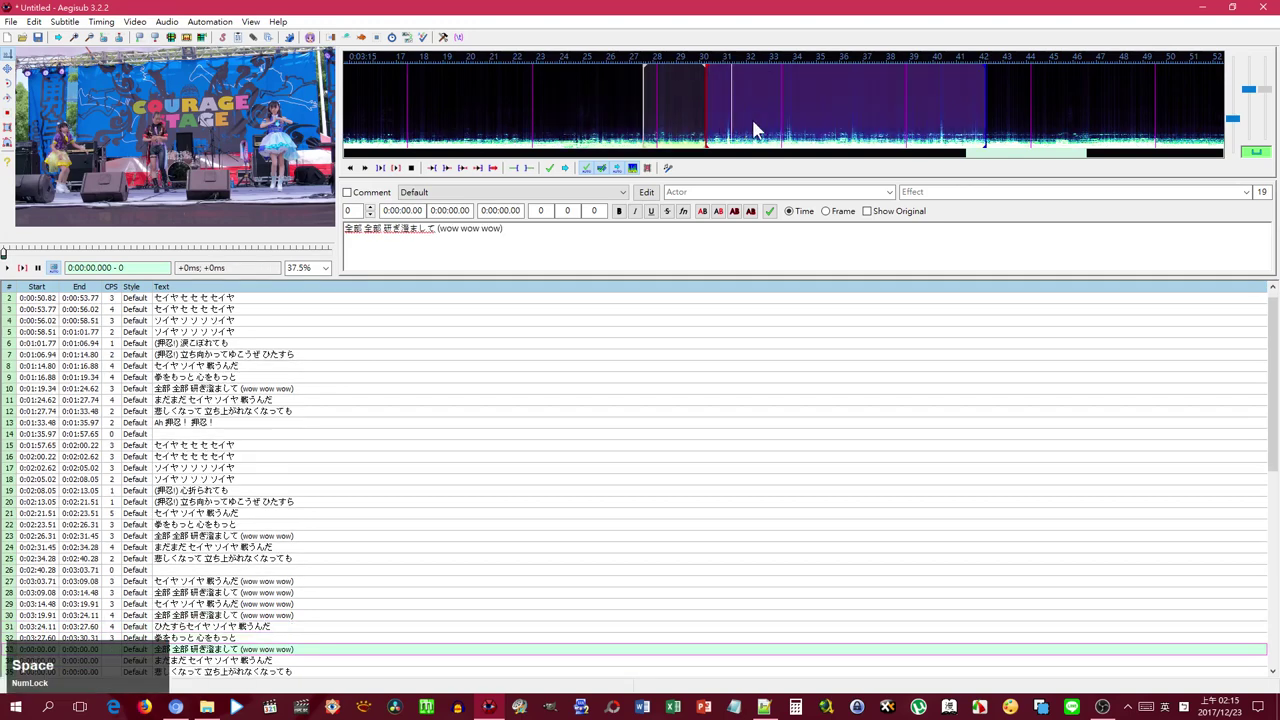
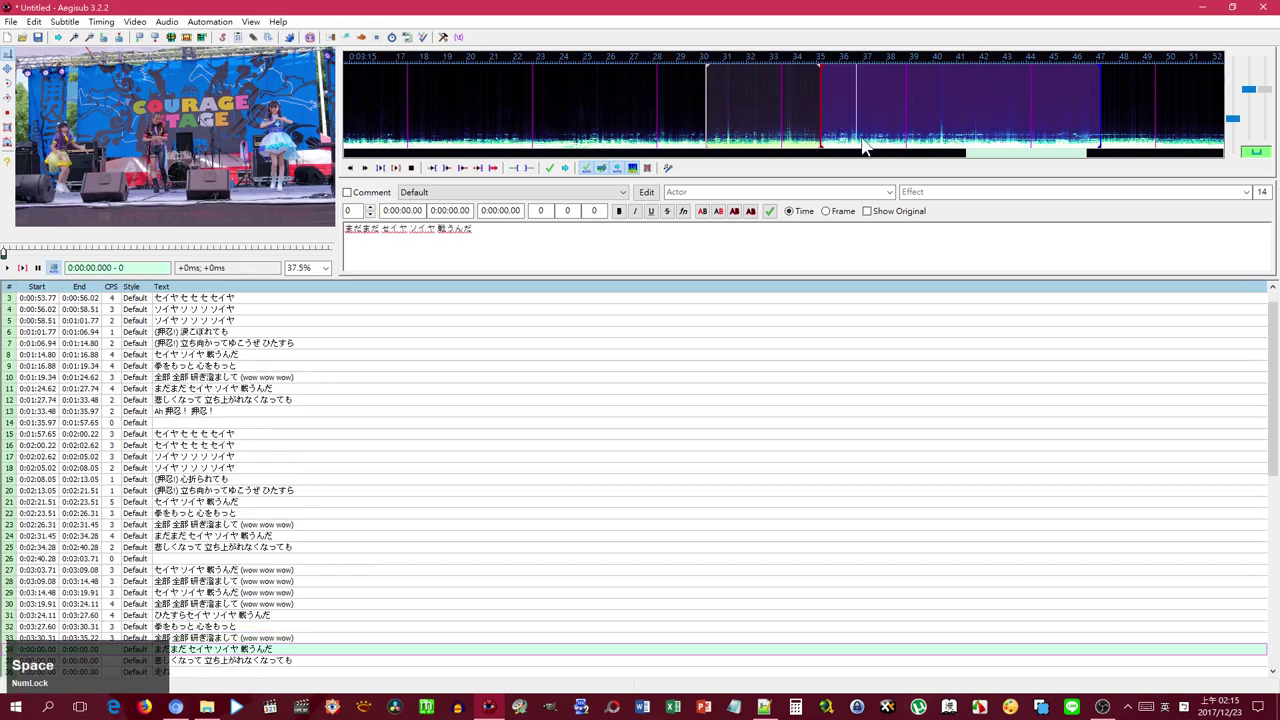
- Time lyric lines 30-32 back to back against the spectrum, playing each stretch before committing
{"action": "right_click", "coordinate": [894, 145]}
{"action": "key", "text": "Return"}
{"action": "key", "text": "space"}
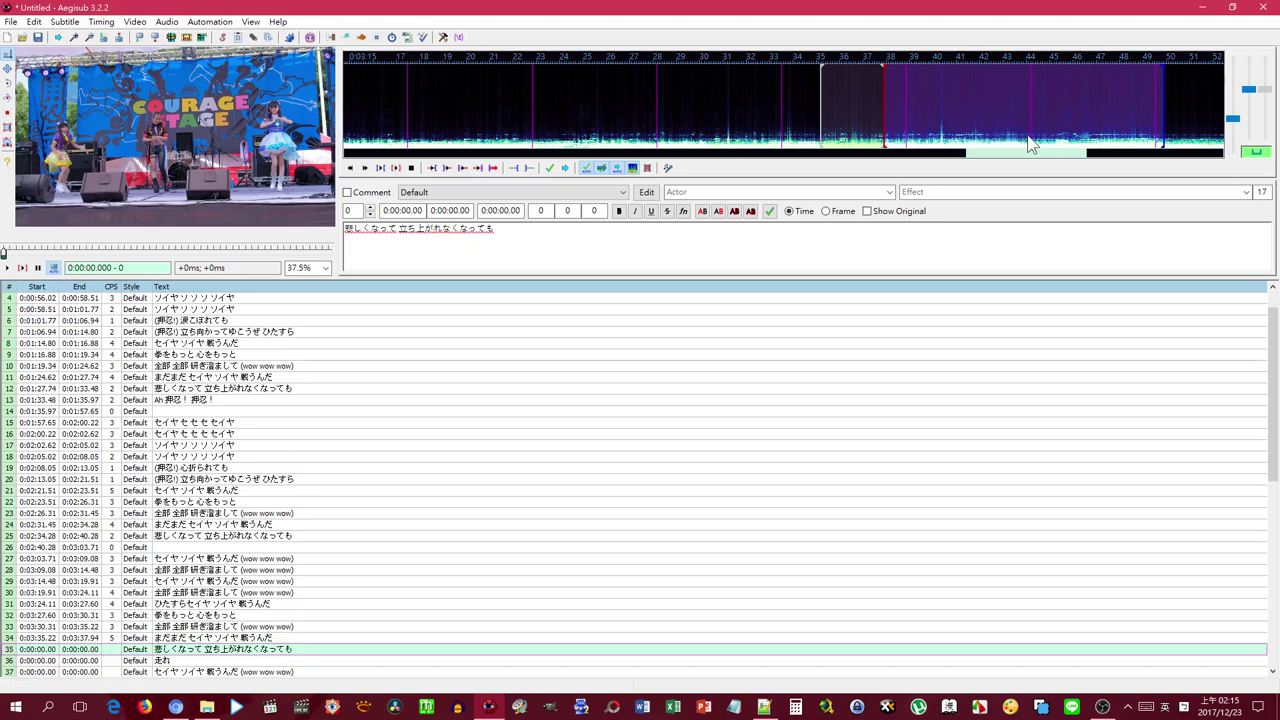
{"action": "right_click", "coordinate": [1045, 147]}
{"action": "key", "text": "Return"}
{"action": "key", "text": "space"}
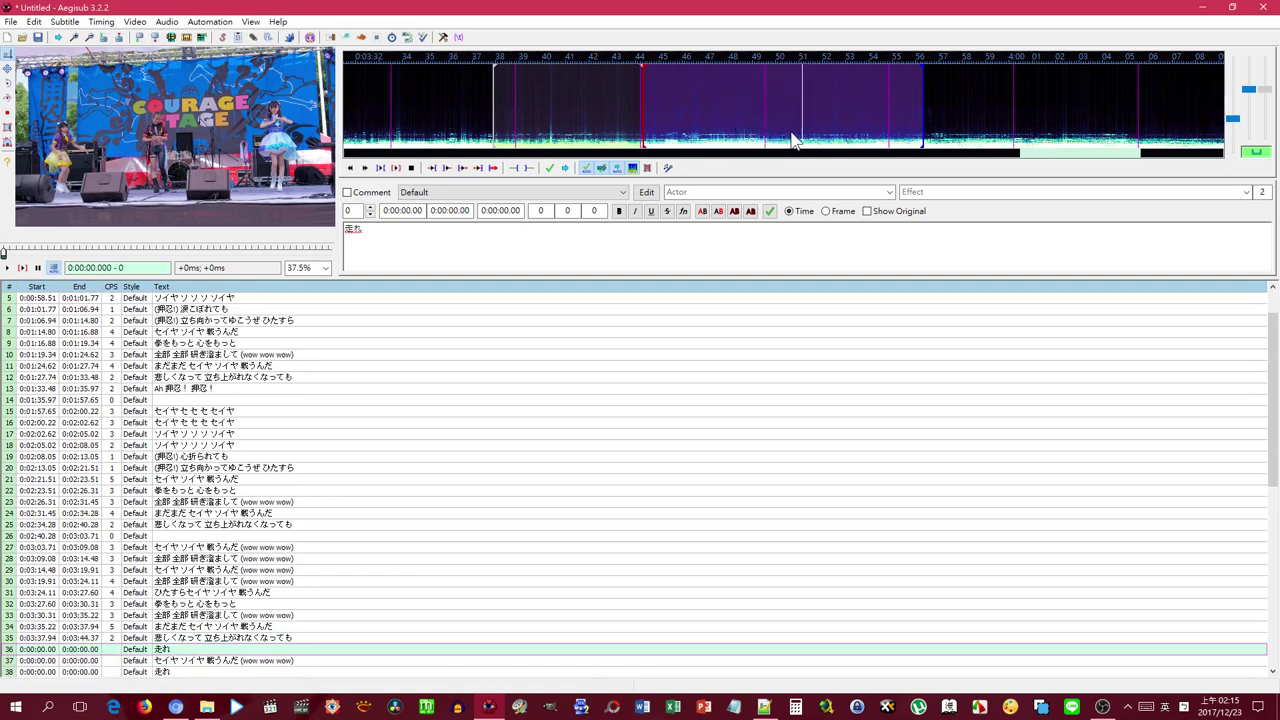
{"action": "right_click", "coordinate": [787, 128]}
{"action": "key", "text": "Return"}
{"action": "key", "text": "space"}
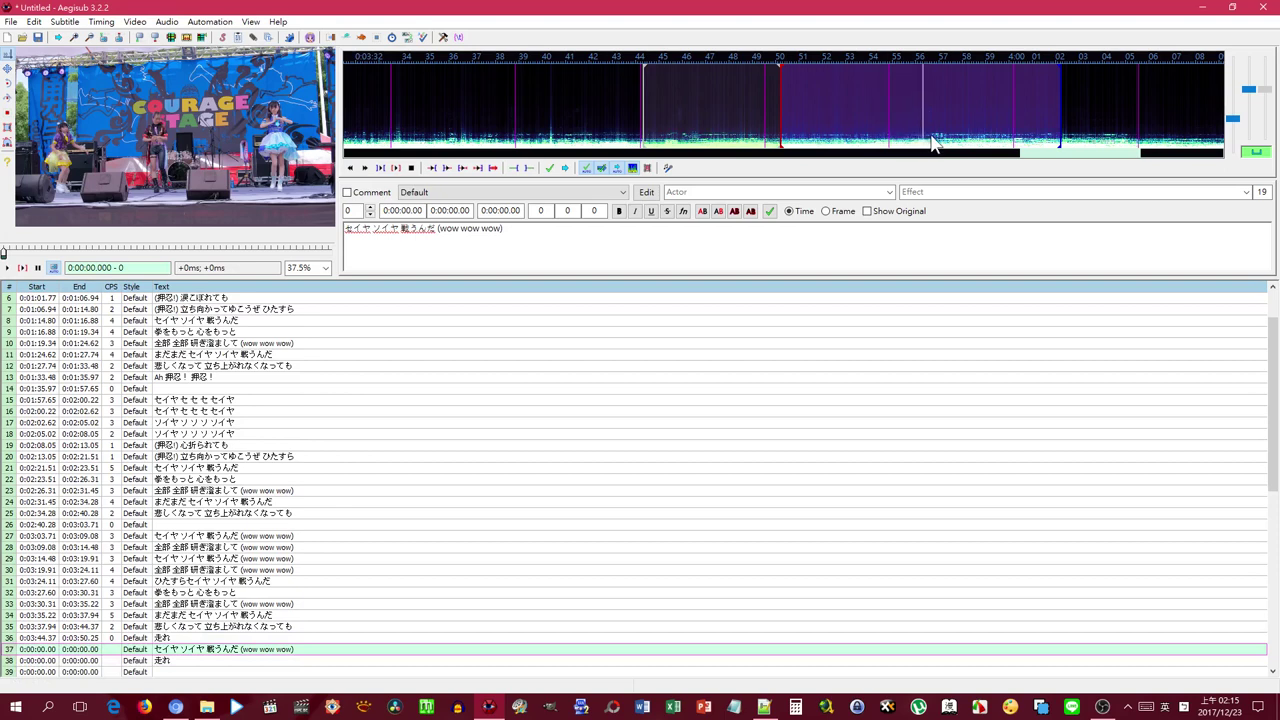
- Time lines 33-35 through 0:03:44.37 and load the following empty line for timing
{"action": "right_click", "coordinate": [924, 142]}
{"action": "key", "text": "Return"}
{"action": "key", "text": "space"}
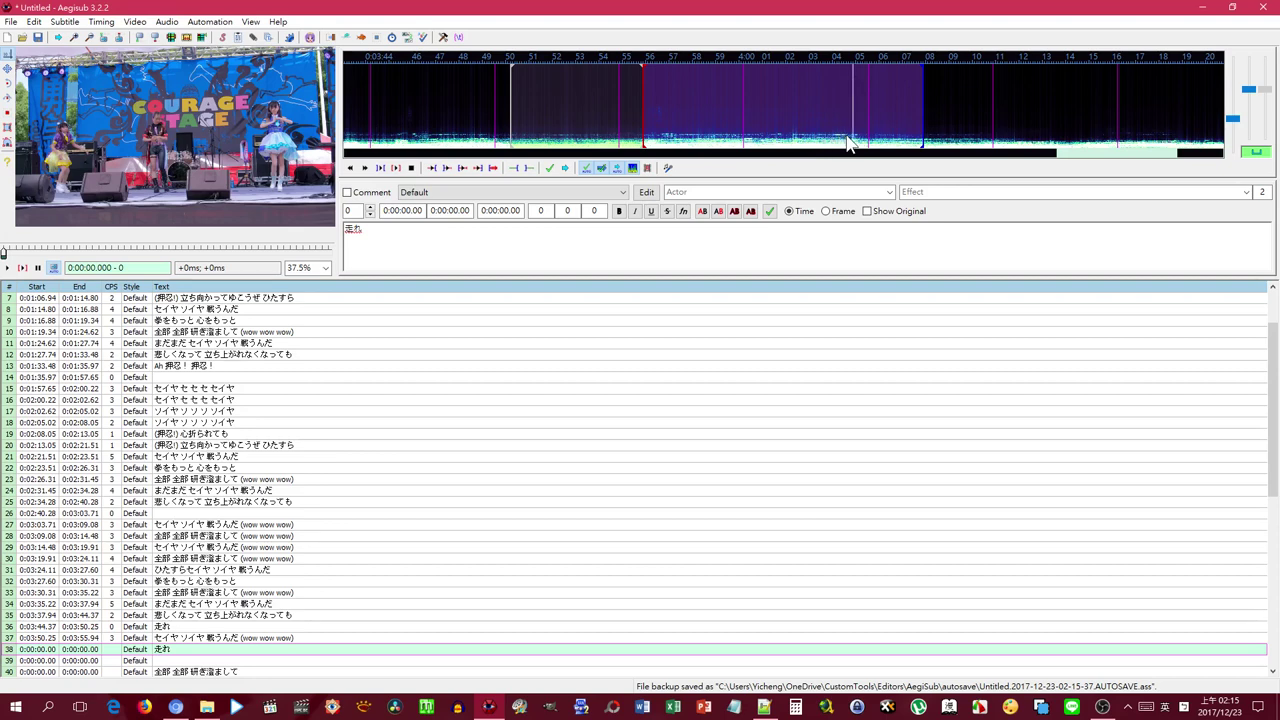
{"action": "right_click", "coordinate": [869, 137]}
{"action": "key", "text": "Return"}
{"action": "key", "text": "space"}
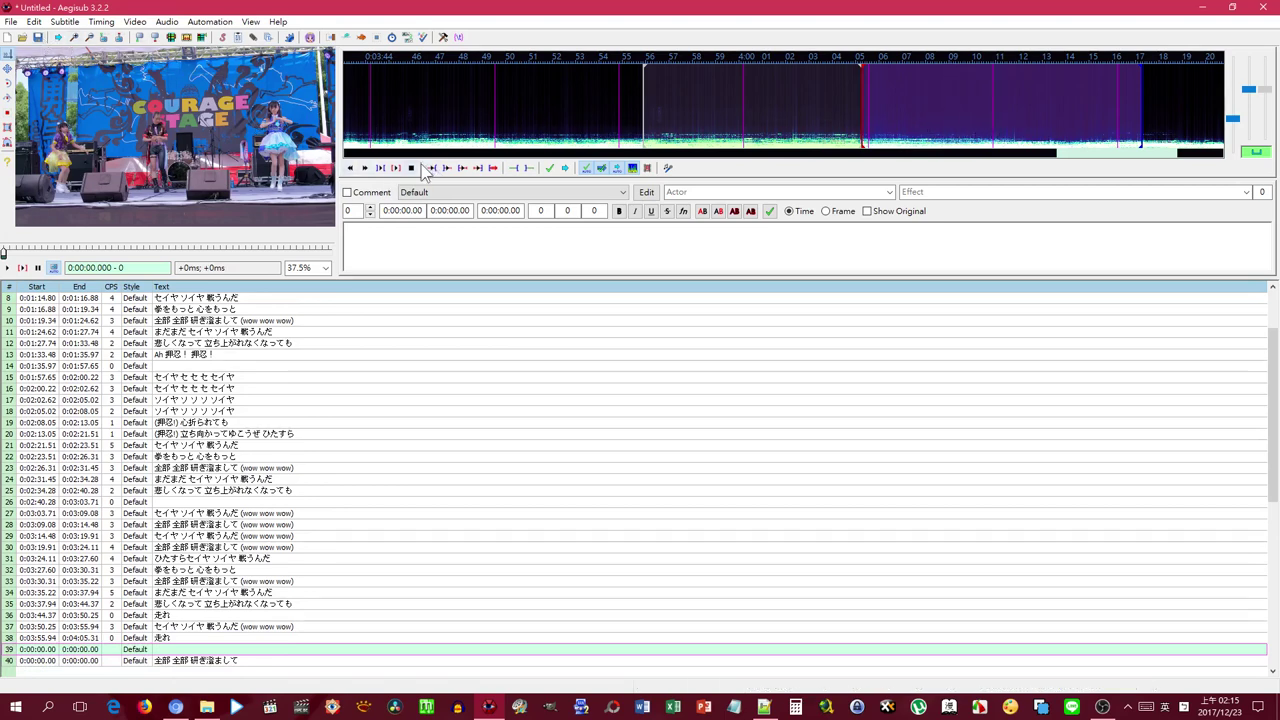
{"action": "left_click", "coordinate": [424, 180]}
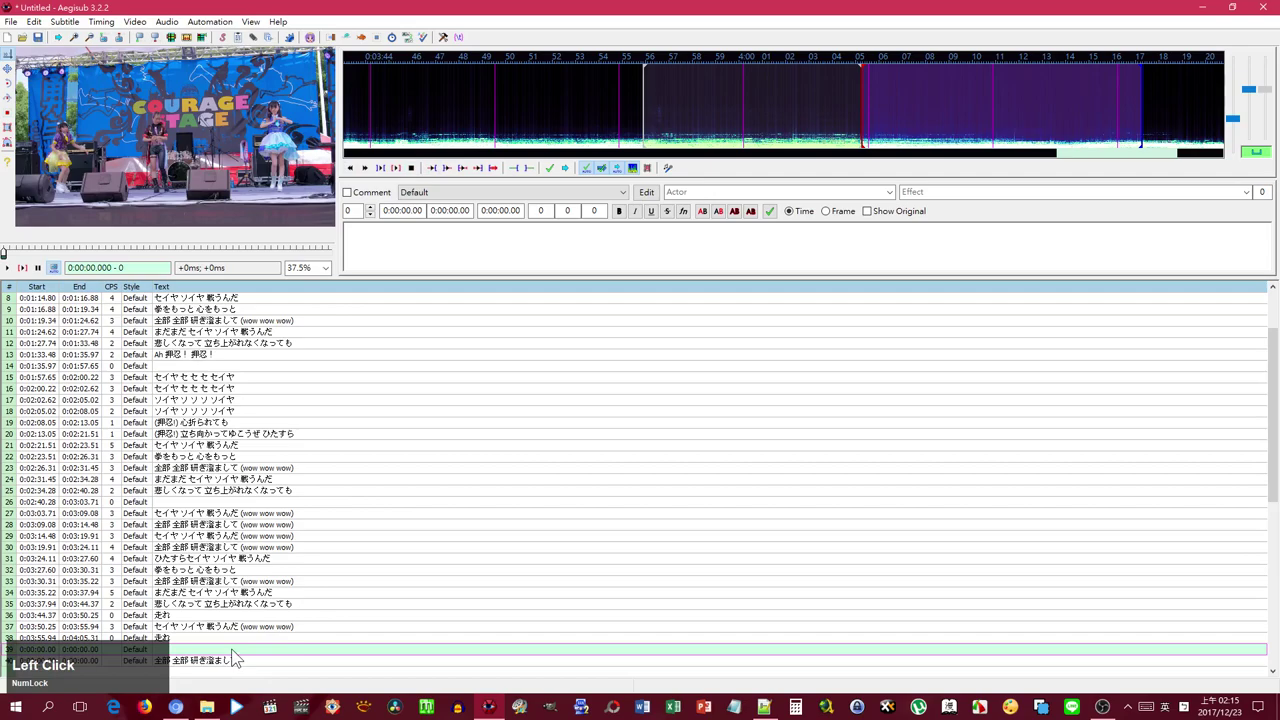